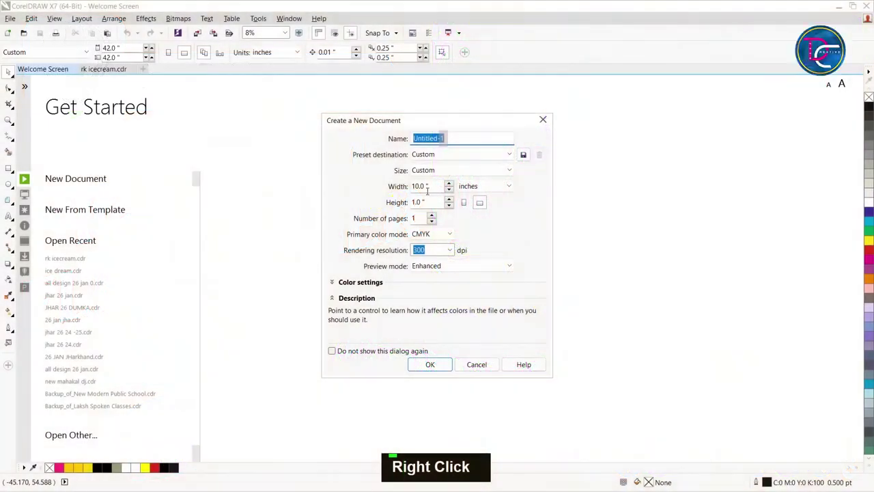
# - Set the new document page to 4.0 in wide by 2.0 in high and confirm it
pyautogui.press('4')
pyautogui.press('Tab')
pyautogui.press('Tab')
pyautogui.press('4')
pyautogui.press('2')
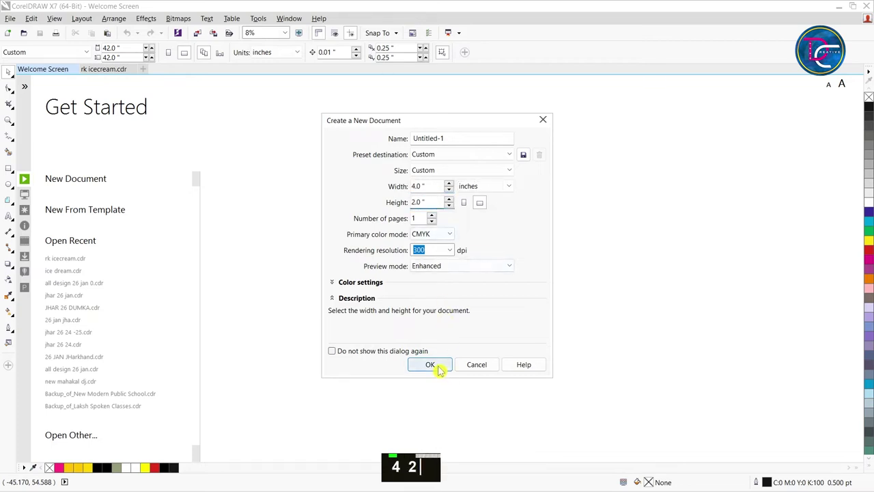
pyautogui.press('ctrl+v')
pyautogui.scroll(-3)
pyautogui.write('4 2')
pyautogui.press('z')
pyautogui.press('ctrl+space')
# - Create a page-sized rectangle via the Rectangle tool and select it with the Pick tool
pyautogui.click(491, 378)
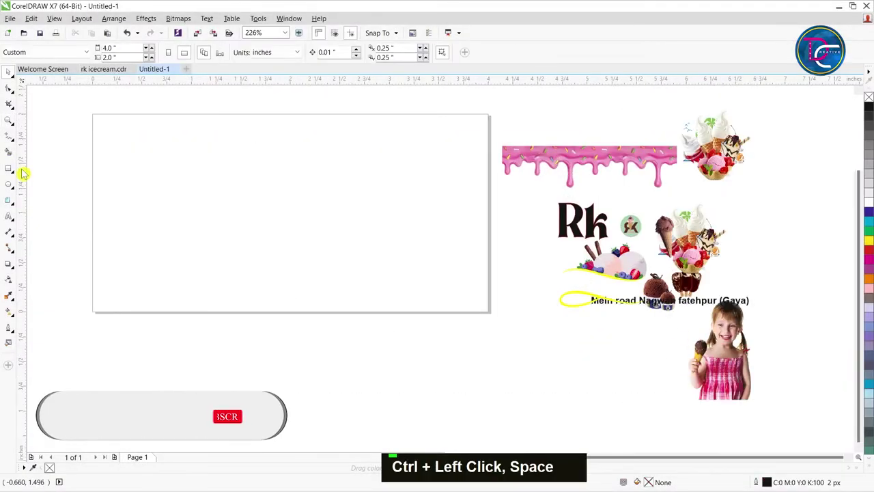
pyautogui.doubleClick(11, 170)
pyautogui.press('ctrl+space')
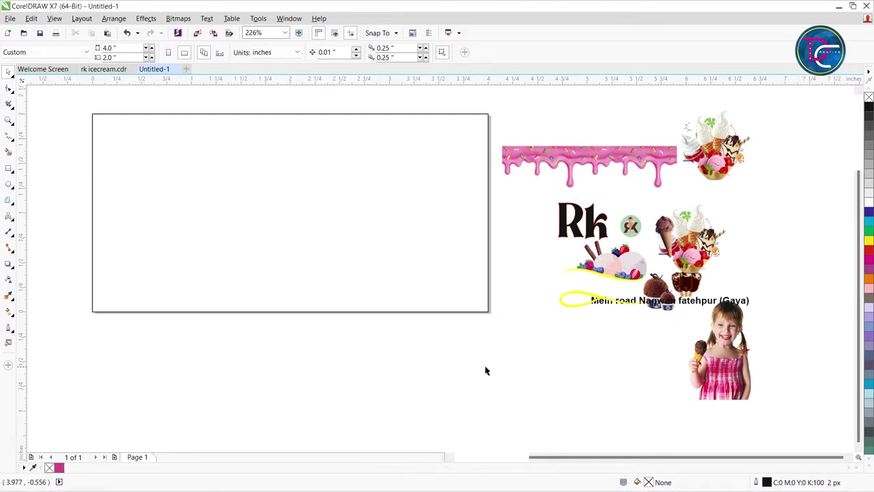
pyautogui.doubleClick(337, 229)
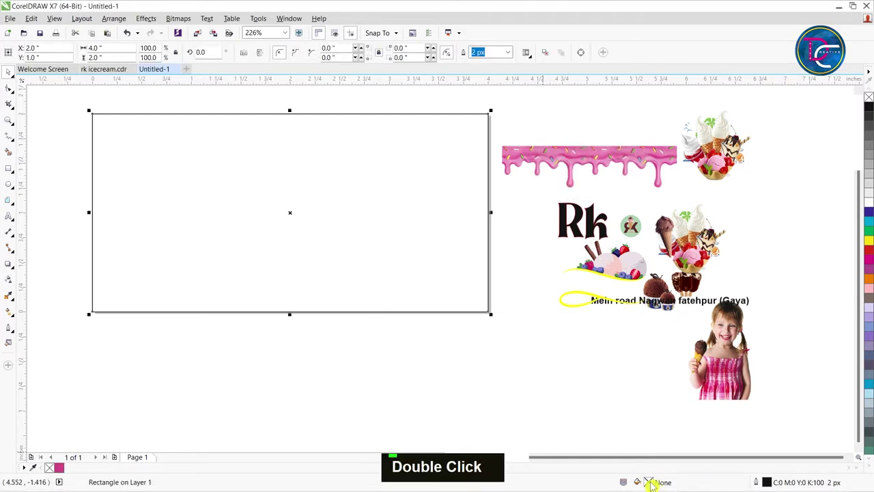
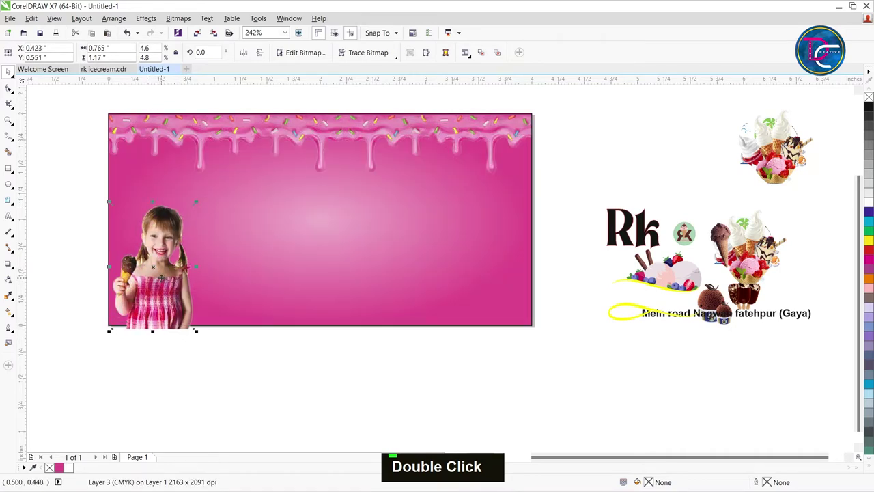
# - Finish editing the PowerClip so the pink drip background and girl photo stay inside the rectangle
pyautogui.press('w')
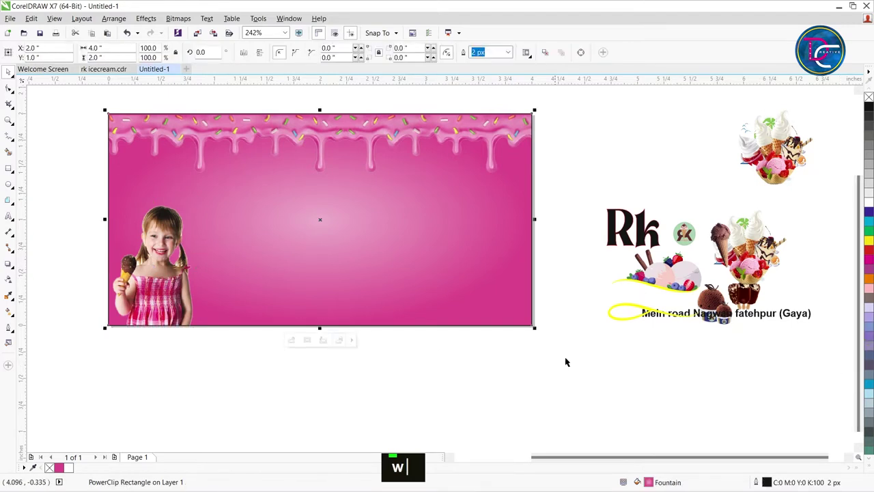
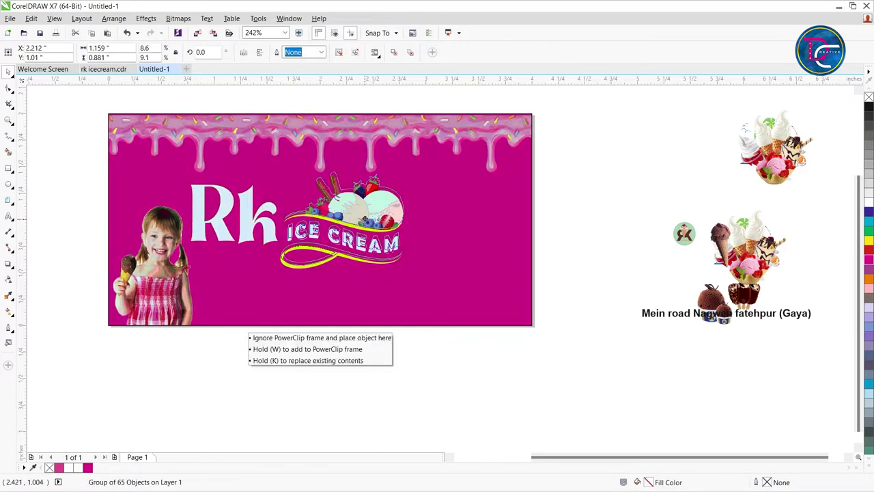
# - Place the pasted white Rk ICE CREAM logo group at the centre of the pink banner
pyautogui.doubleClick(570, 387)
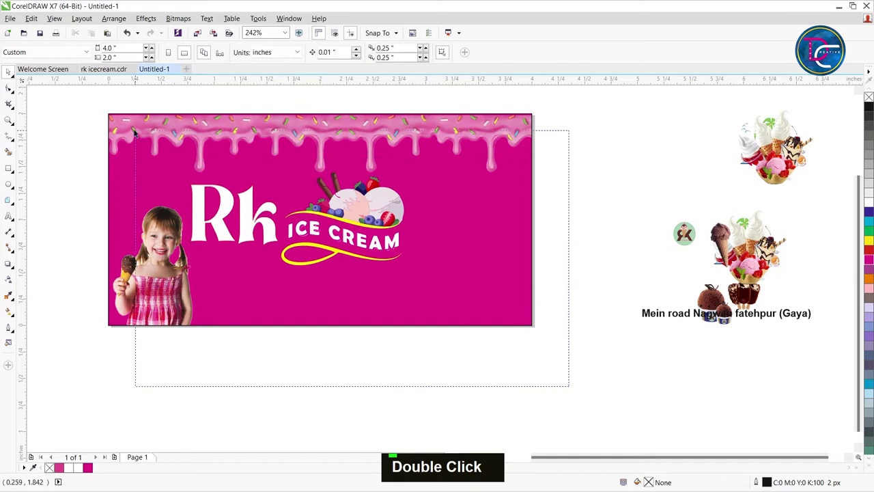
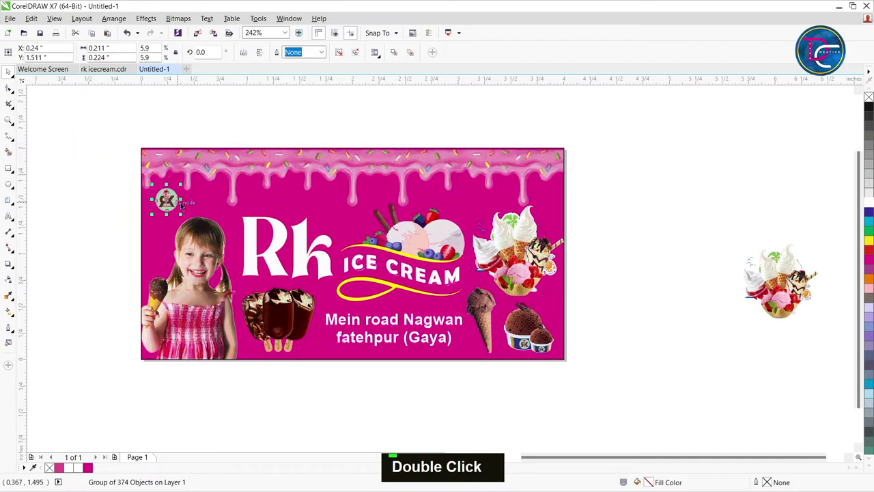
# - Zoom in to check the round Rk badge, zoom back out and ready a vertical guideline at the left edge
pyautogui.scroll(3)
pyautogui.scroll(3)
pyautogui.press('ctrl+z')
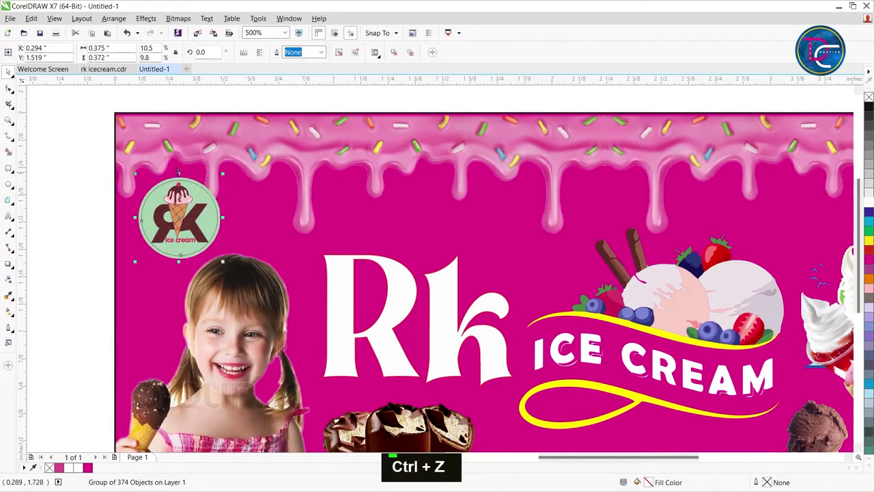
pyautogui.scroll(-3)
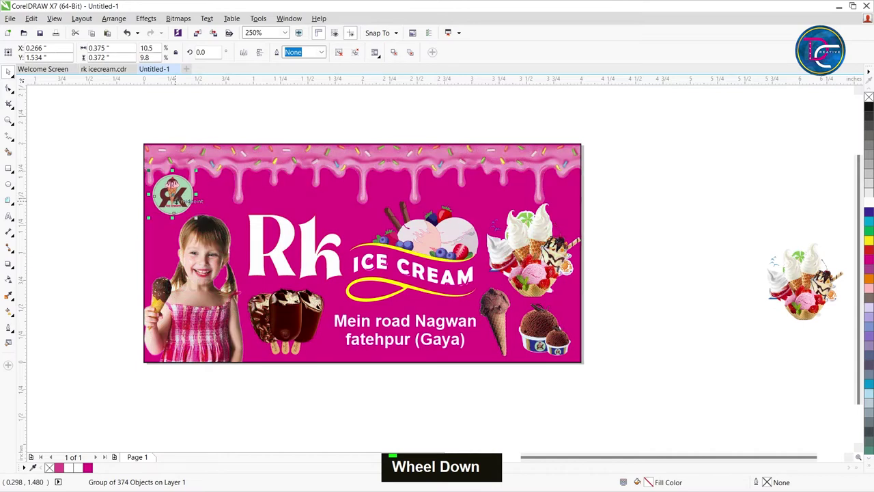
pyautogui.press('z')
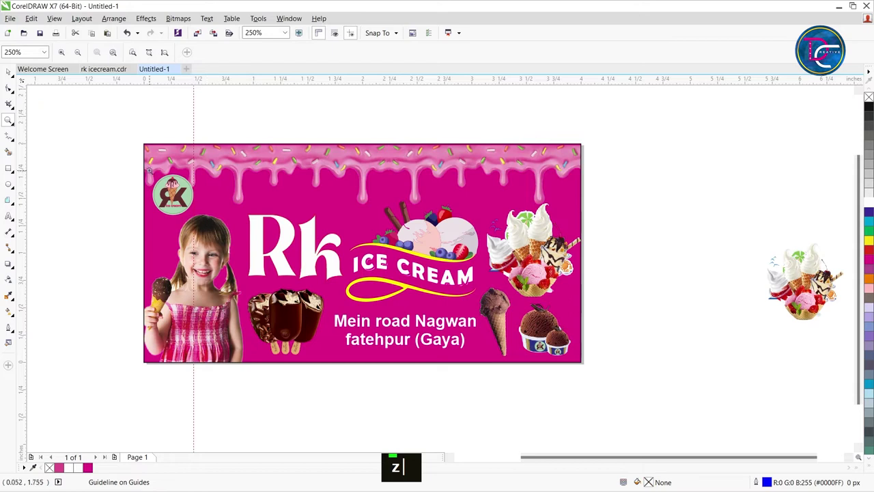
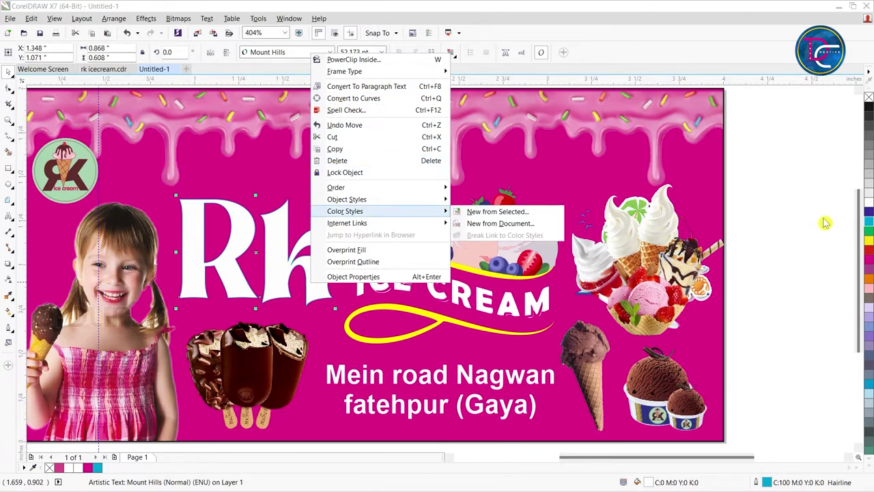
# - Give the Rk text a blue layered shadow, then start a small upright rectangle right of the banner
pyautogui.rightClick(769, 191)
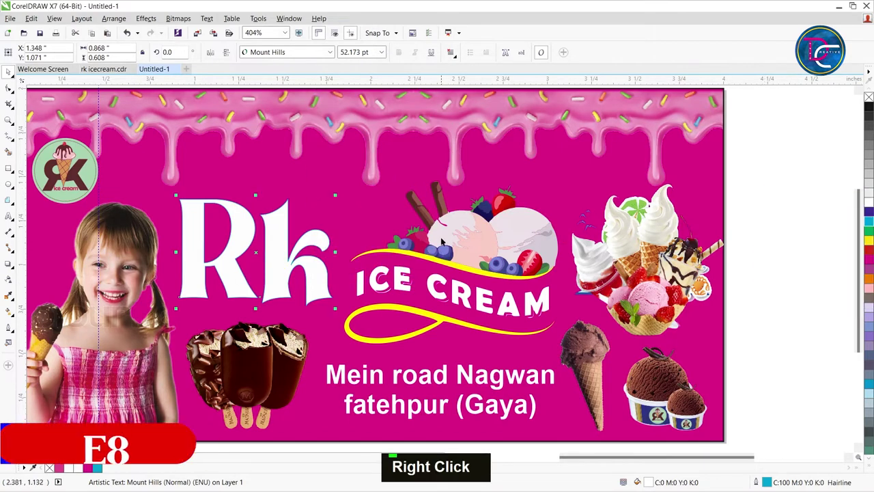
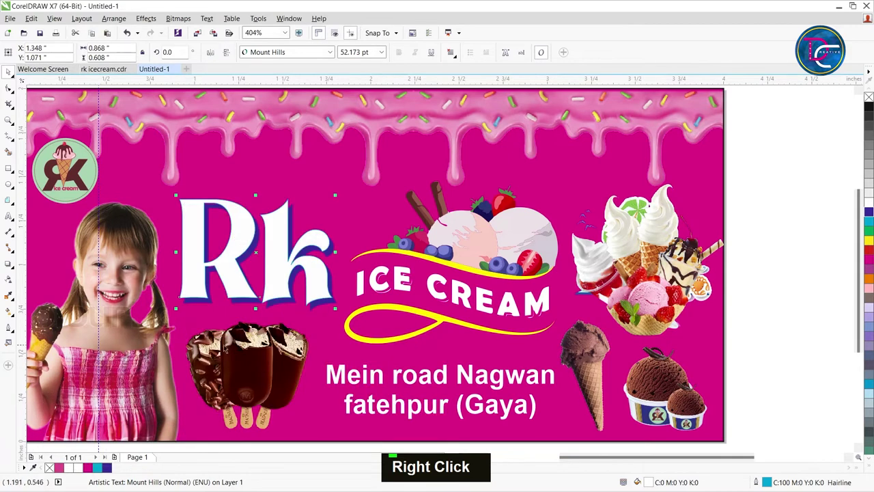
pyautogui.scroll(3)
pyautogui.scroll(-3)
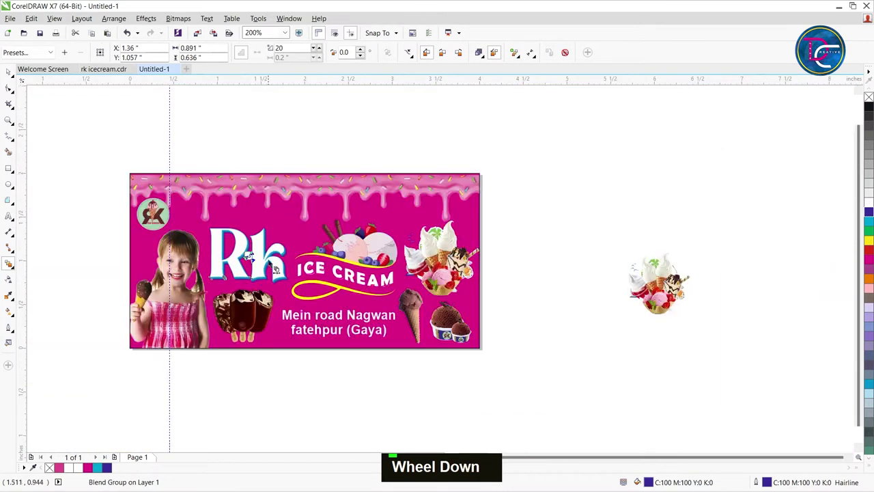
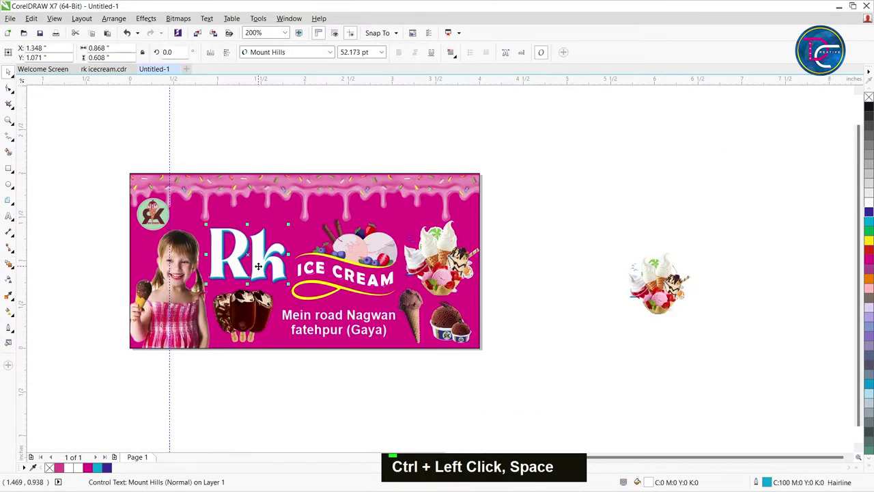
pyautogui.press('Left')
pyautogui.press('Left')
pyautogui.press('Up')
pyautogui.press('Up')
pyautogui.press('Left')
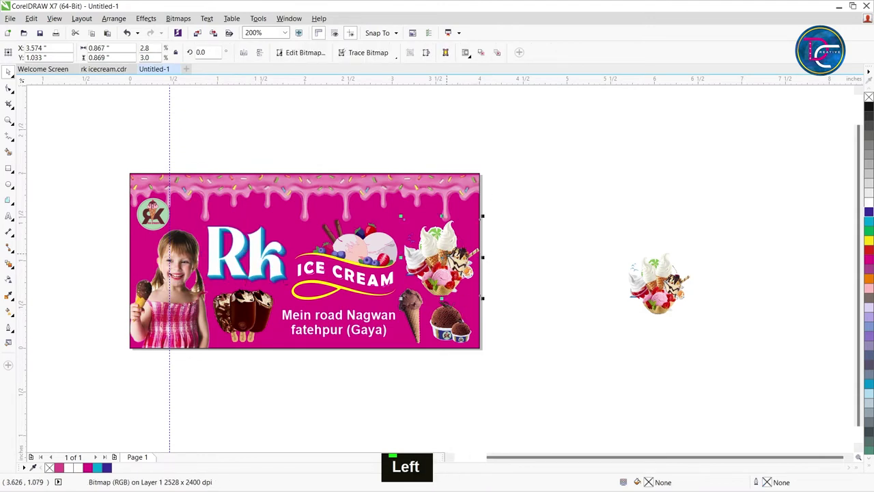
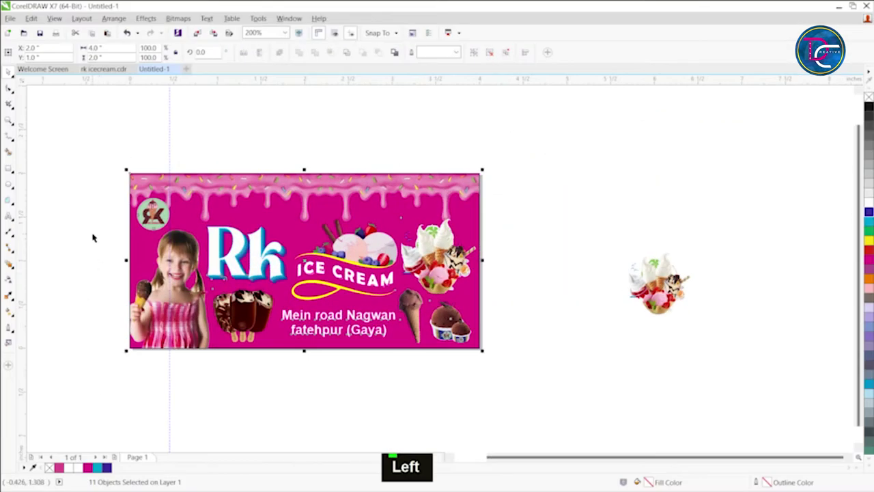
pyautogui.press('alt+Tab')
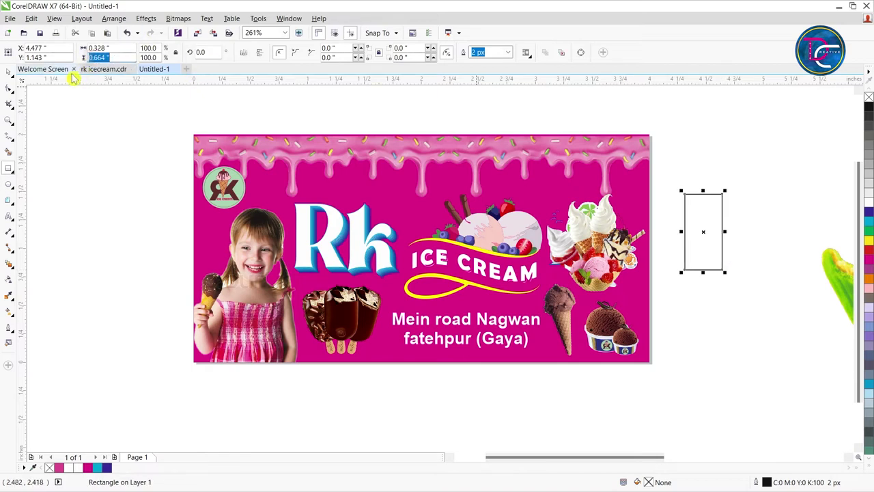
# - Set the small rectangle's height to 0.6 in and zoom in on it
pyautogui.press('.')
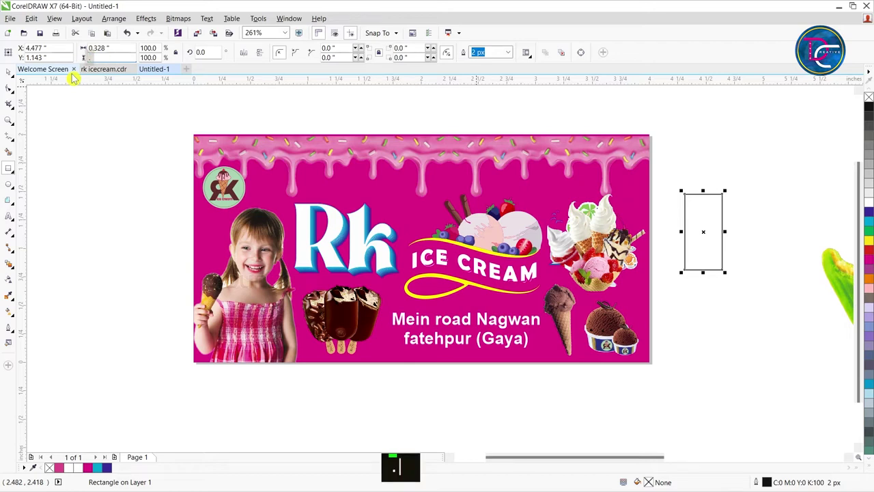
pyautogui.write('.6')
pyautogui.press('Return')
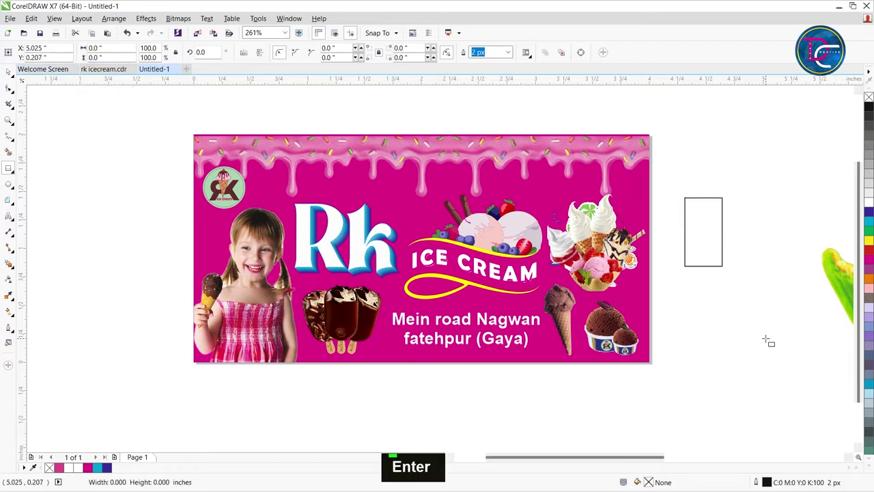
pyautogui.press('z')
pyautogui.press('ctrl+space')
# - Round the rectangle's bottom corners with the Shape tool into a half-dome popsicle shape
pyautogui.click(420, 278)
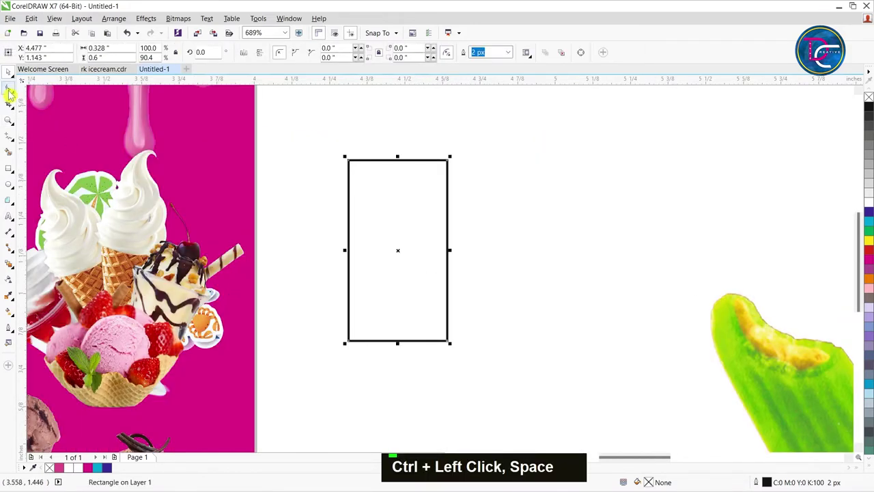
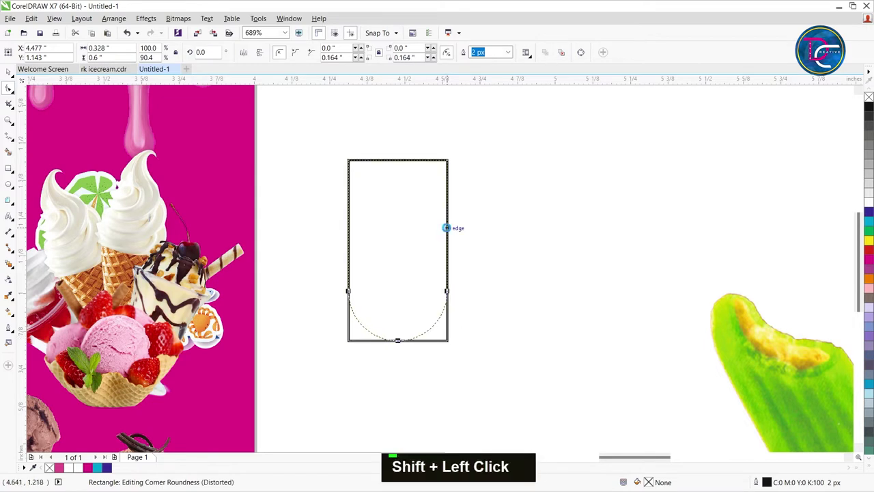
pyautogui.press('ctrl+space')
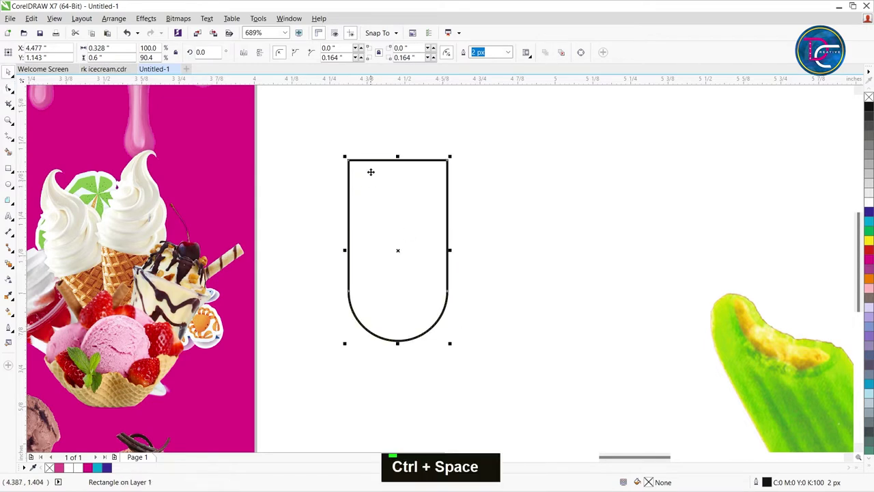
pyautogui.scroll(-3)
pyautogui.scroll(3)
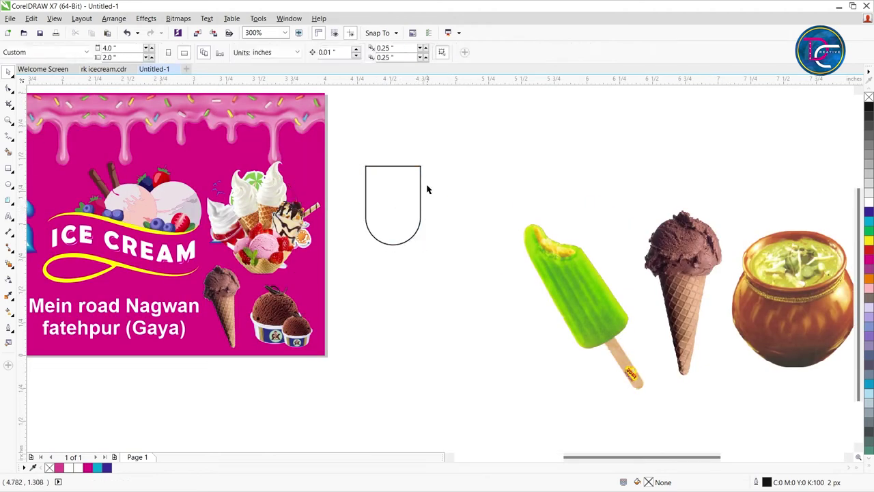
# - Duplicate the half-dome into a row of eight touching scallops and select them all together
pyautogui.scroll(-3)
pyautogui.press('z')
pyautogui.press('ctrl+space')
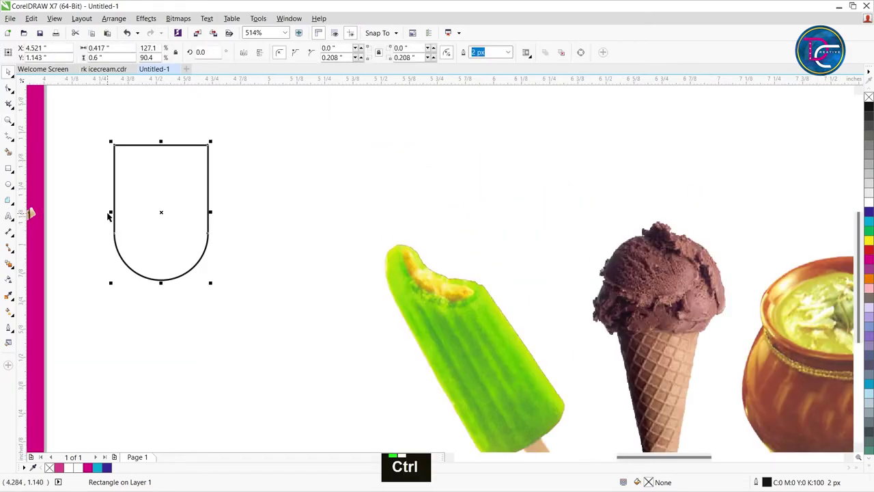
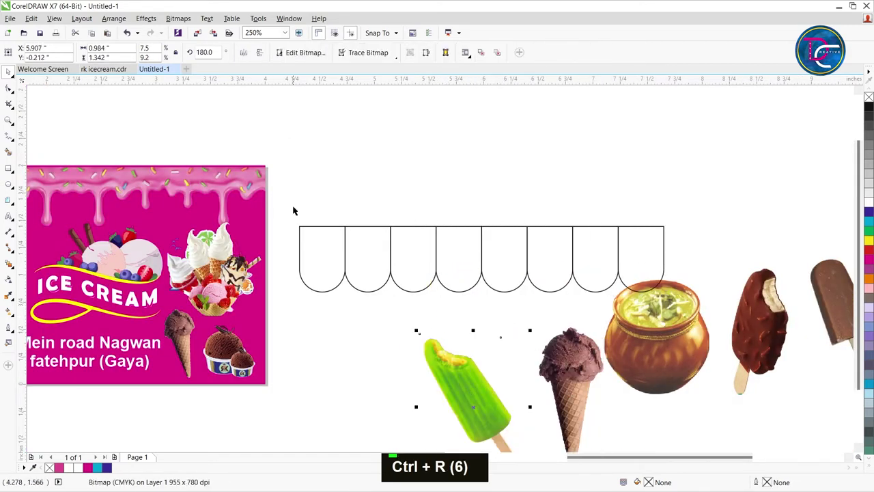
pyautogui.scroll(-3)
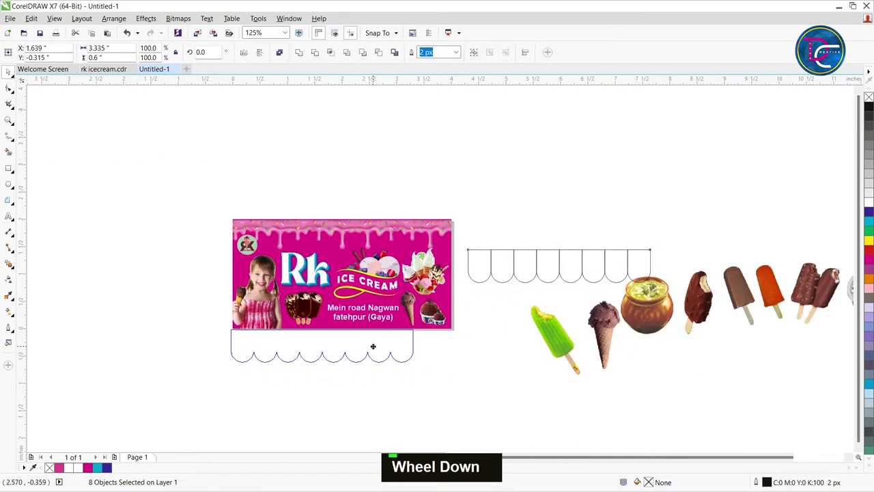
pyautogui.press('ctrl+z')
pyautogui.press('z')
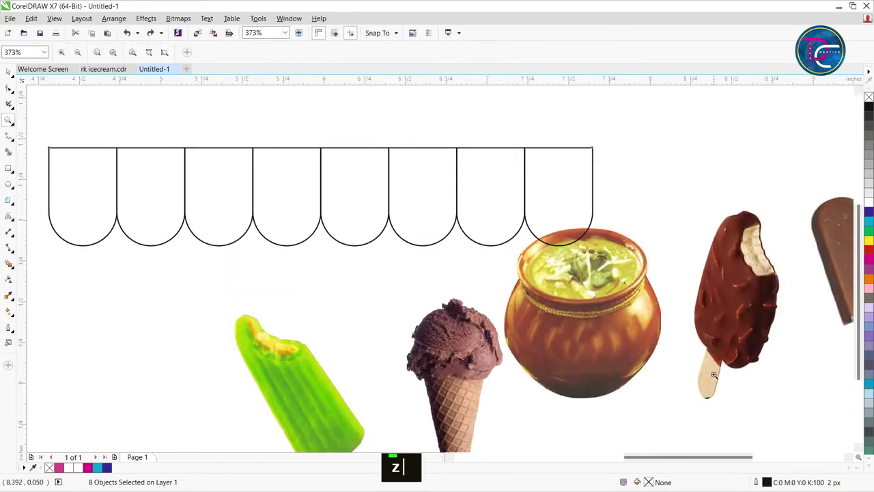
pyautogui.scroll(-3)
pyautogui.press('z')
pyautogui.press('ctrl+space')
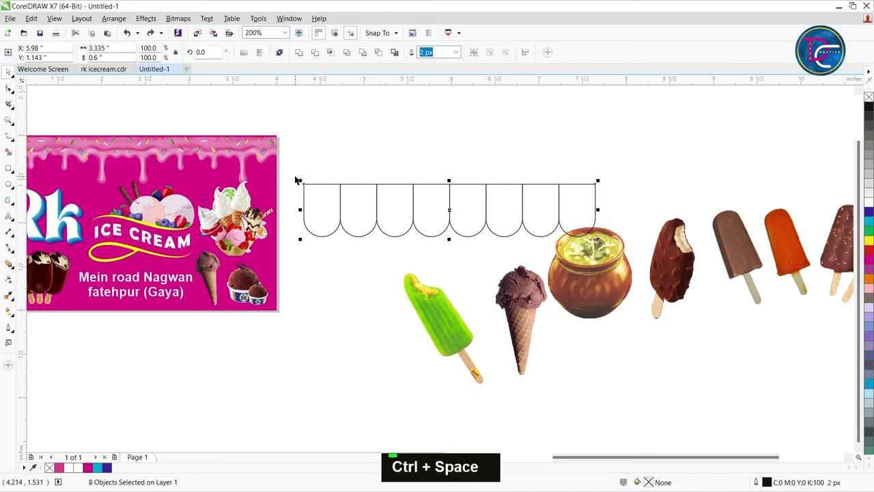
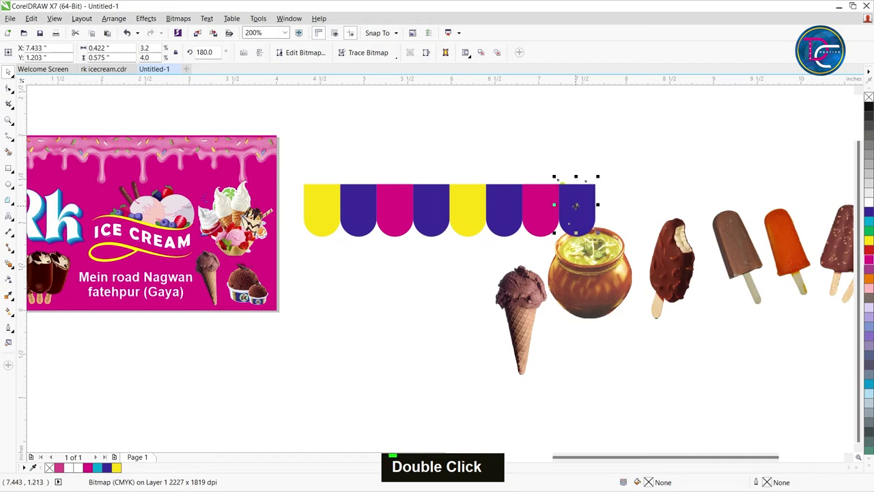
# - Fill the scallops yellow, blue and magenta from the palette and remove their outlines
pyautogui.scroll(3)
pyautogui.scroll(-3)
pyautogui.press('ctrl+z')
pyautogui.scroll(-3)
pyautogui.scroll(3)
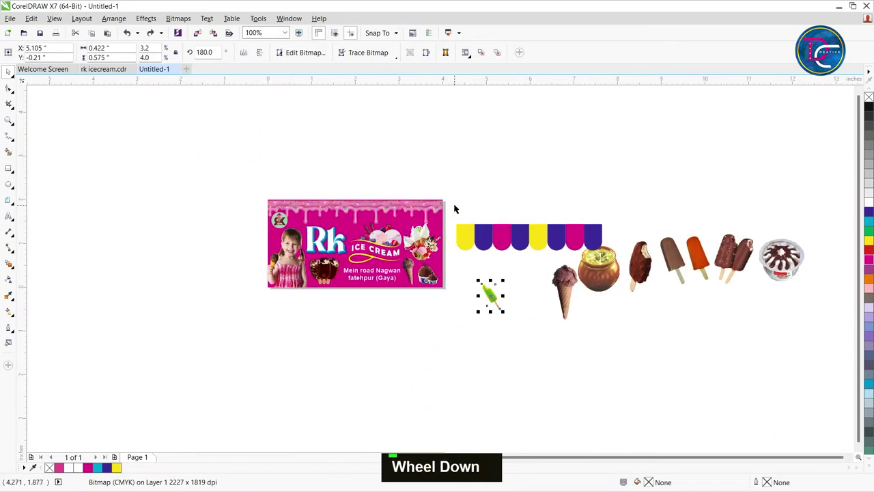
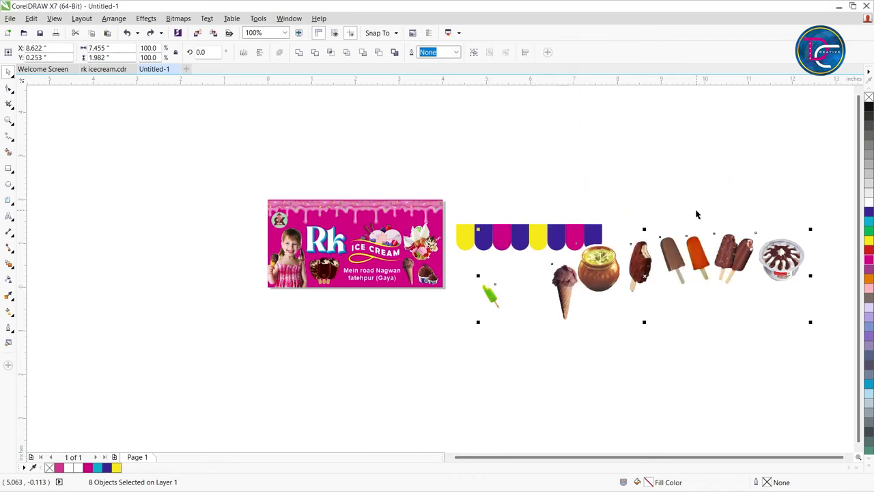
pyautogui.press('z')
pyautogui.press('ctrl+space')
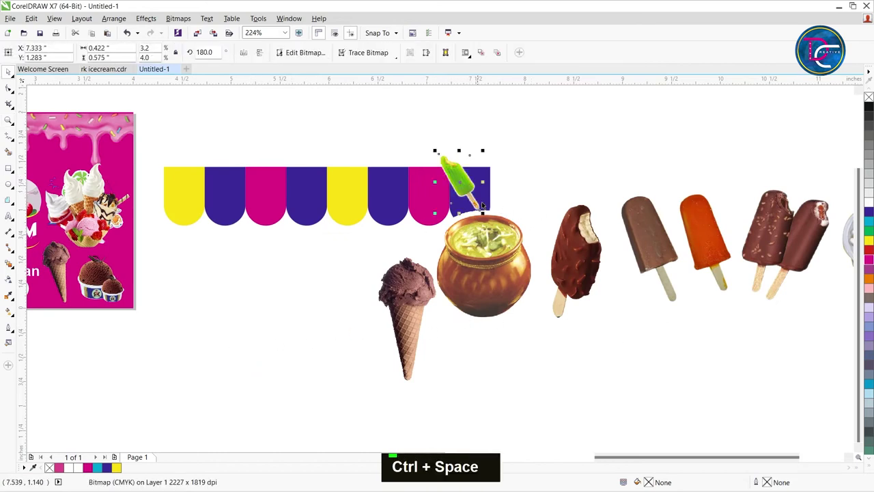
pyautogui.scroll(3)
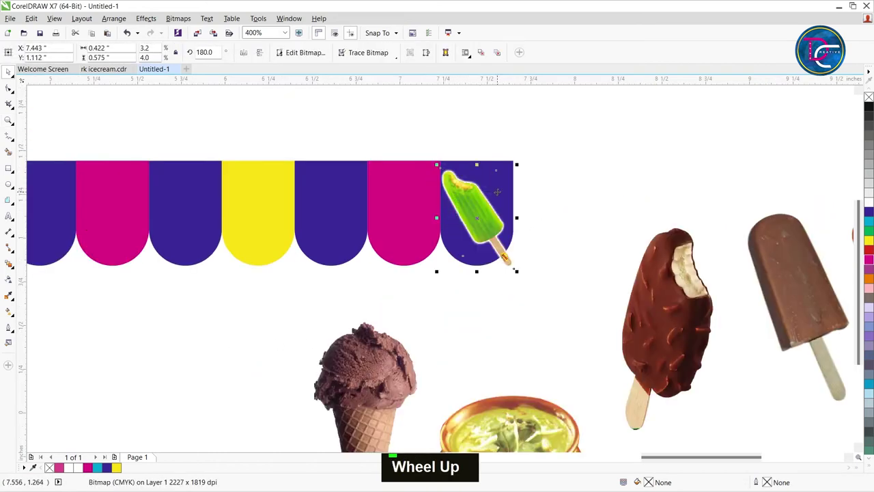
pyautogui.scroll(-3)
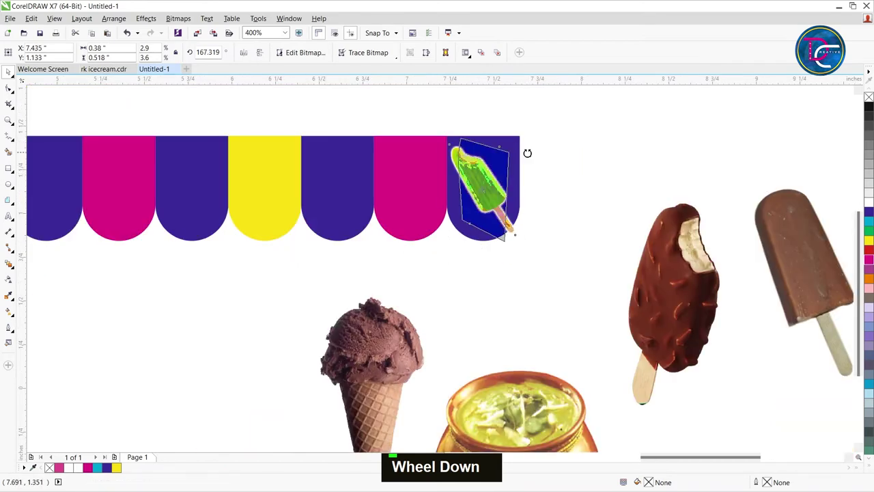
# - Scale, rotate and place the kulfi pot, chocolate cone and green lolly images inside domes
pyautogui.doubleClick(485, 186)
pyautogui.press('ctrl+z')
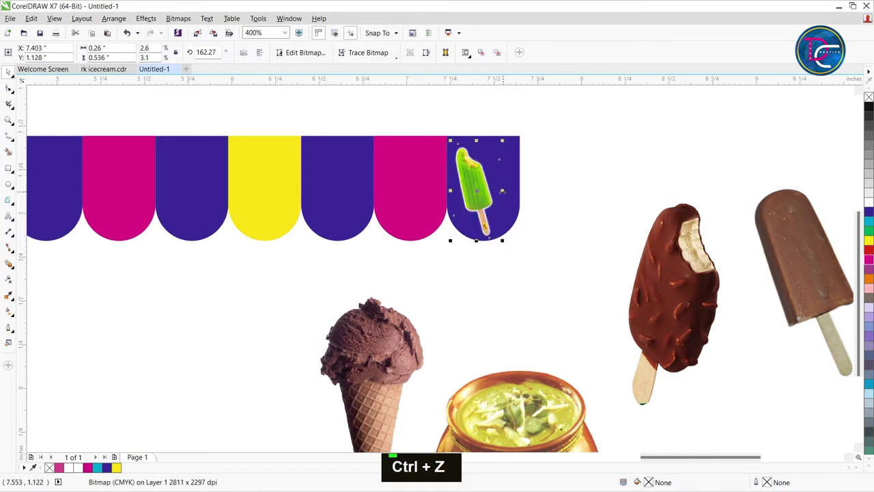
pyautogui.scroll(-3)
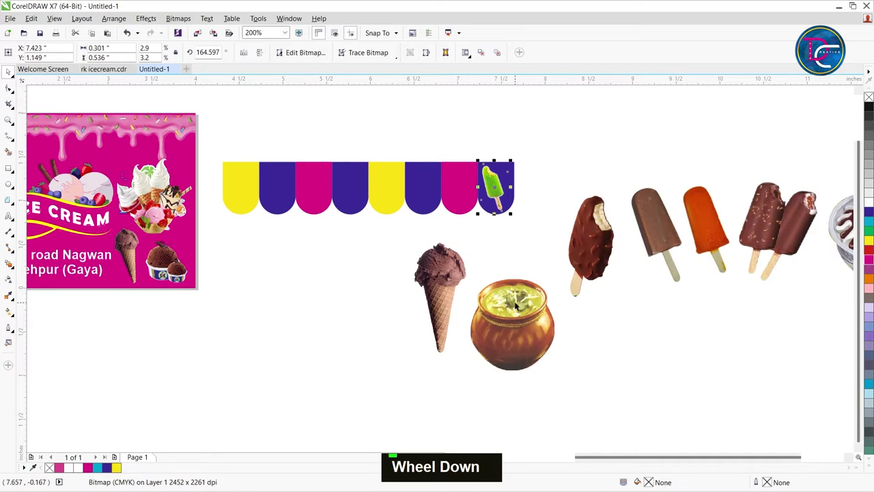
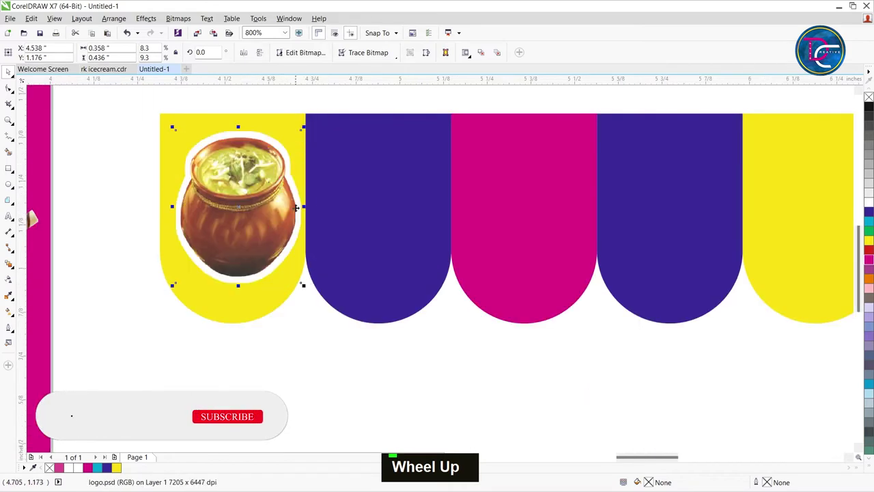
pyautogui.scroll(-3)
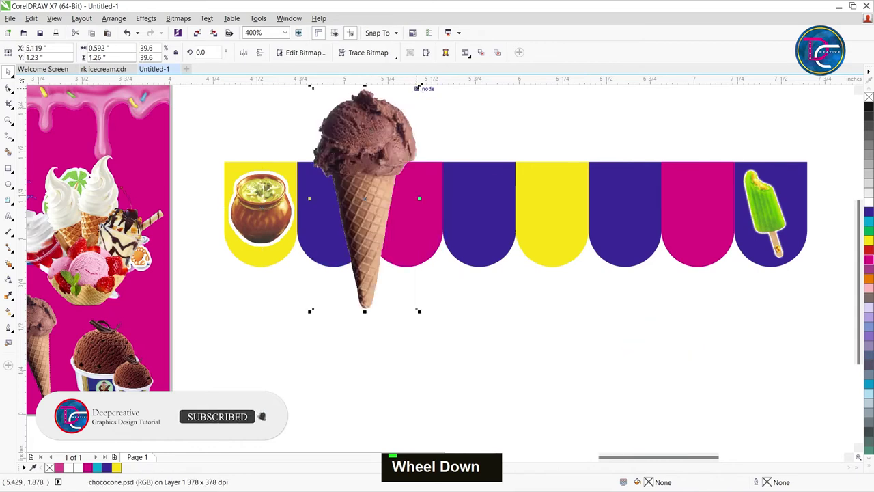
pyautogui.scroll(3)
pyautogui.scroll(-3)
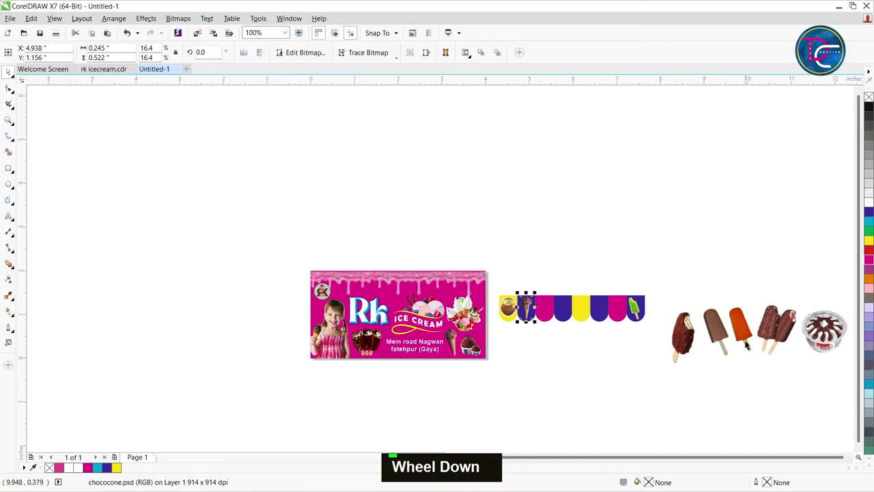
pyautogui.press('z')
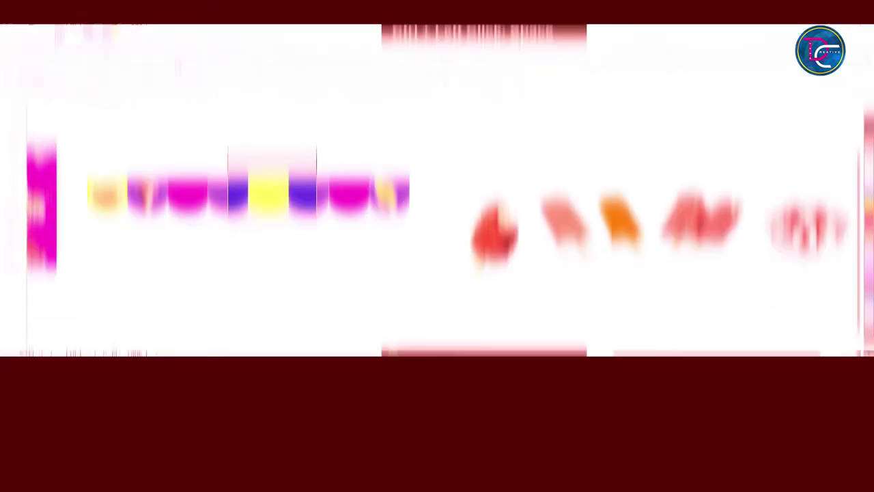
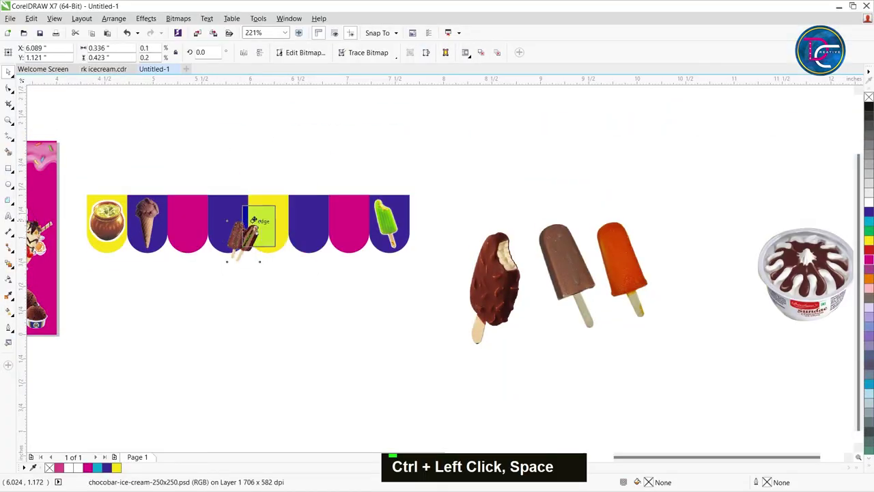
# - Place the sundae cup, chocolate bar and orange lolly into the empty scallops and select the whole strip
pyautogui.scroll(3)
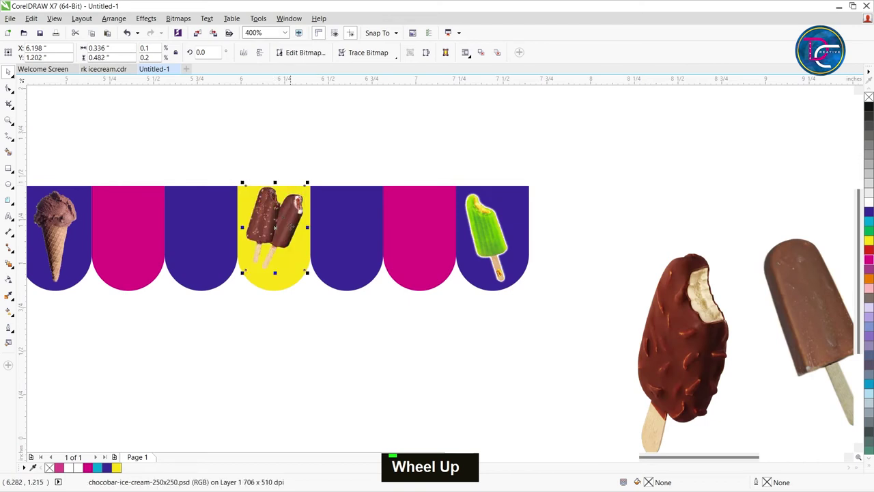
pyautogui.scroll(-3)
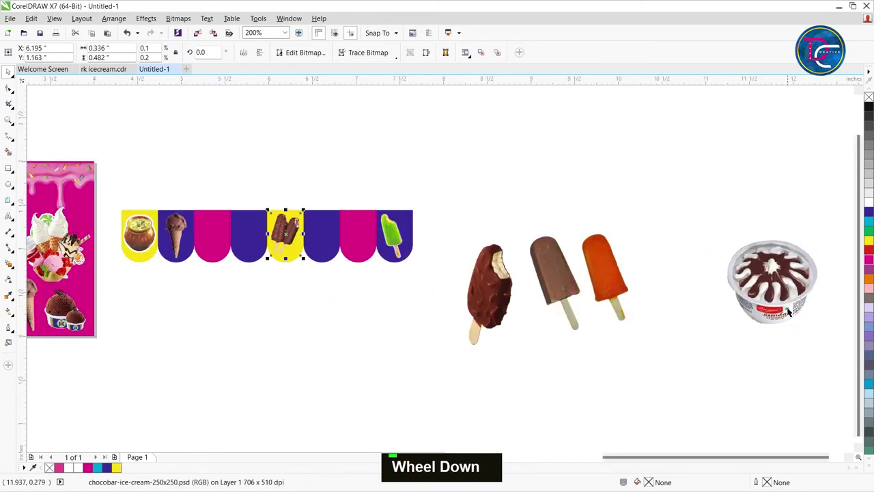
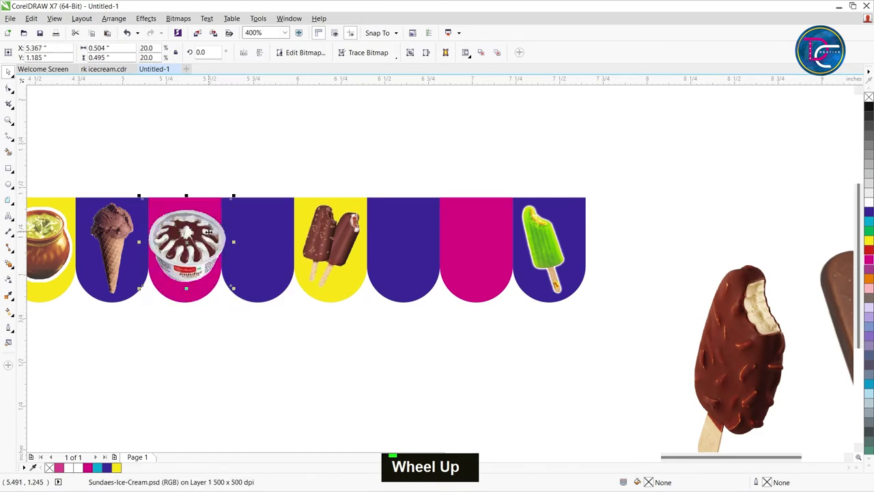
pyautogui.scroll(3)
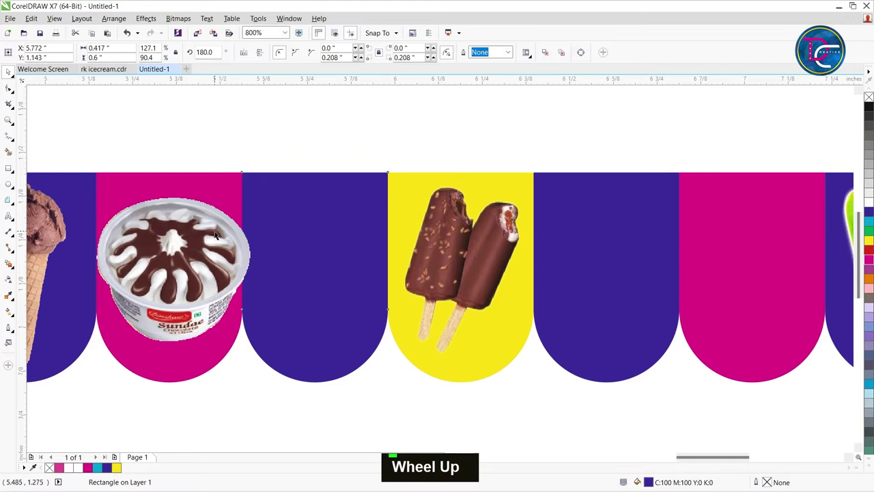
pyautogui.press('ctrl+z')
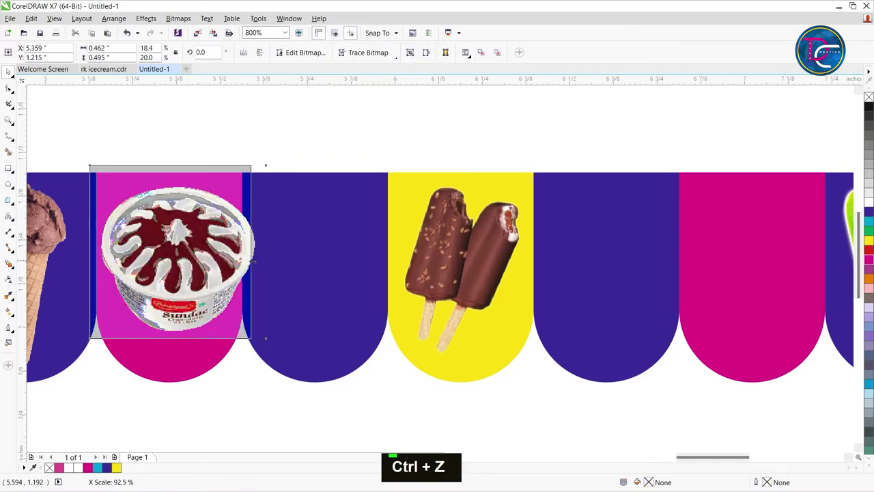
pyautogui.scroll(-3)
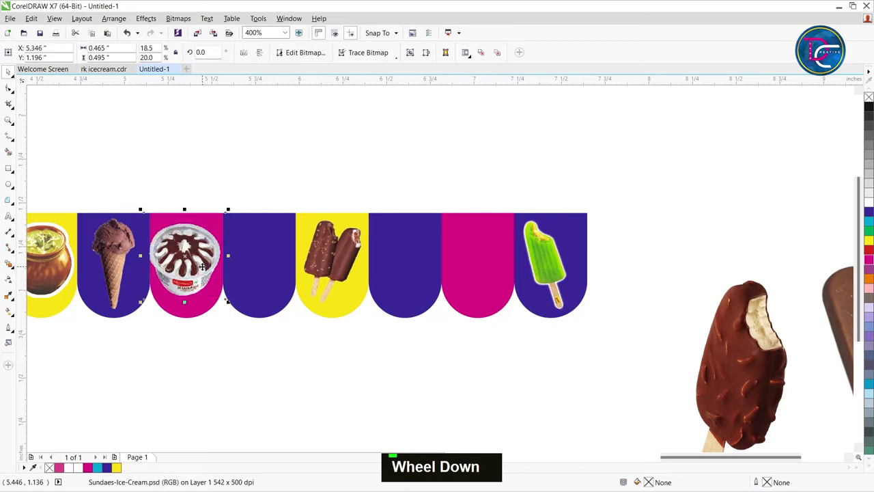
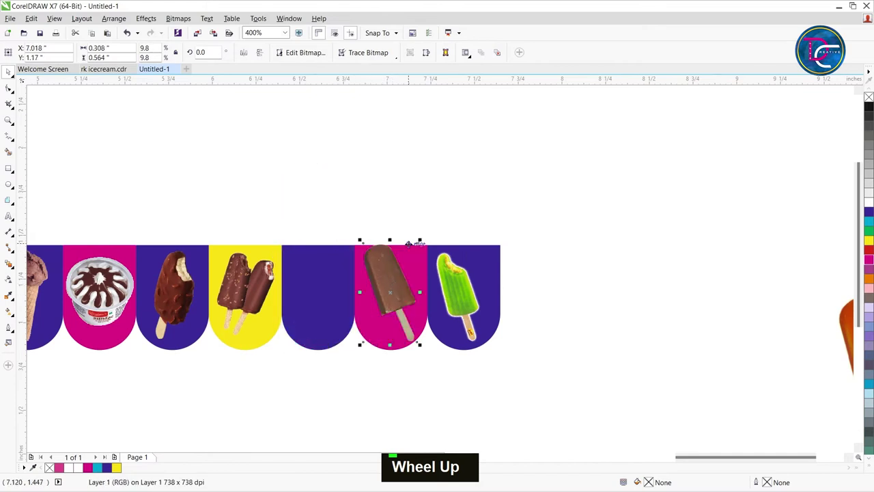
pyautogui.scroll(-3)
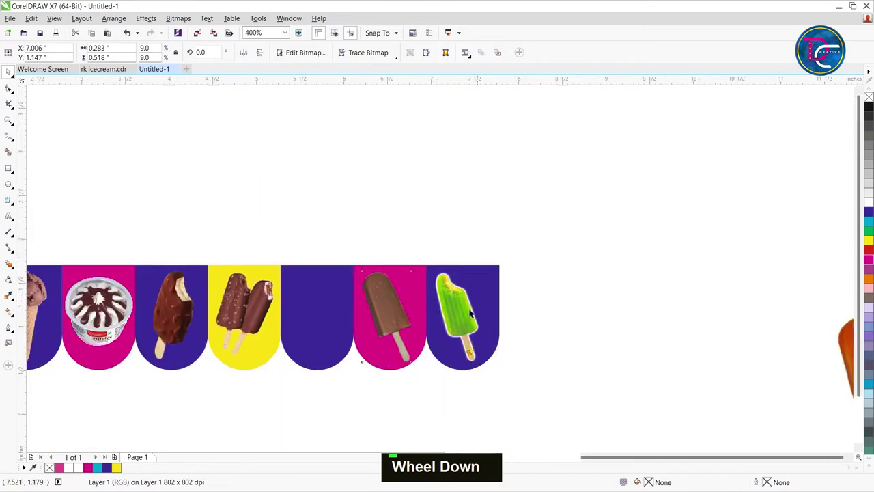
pyautogui.scroll(3)
pyautogui.scroll(-3)
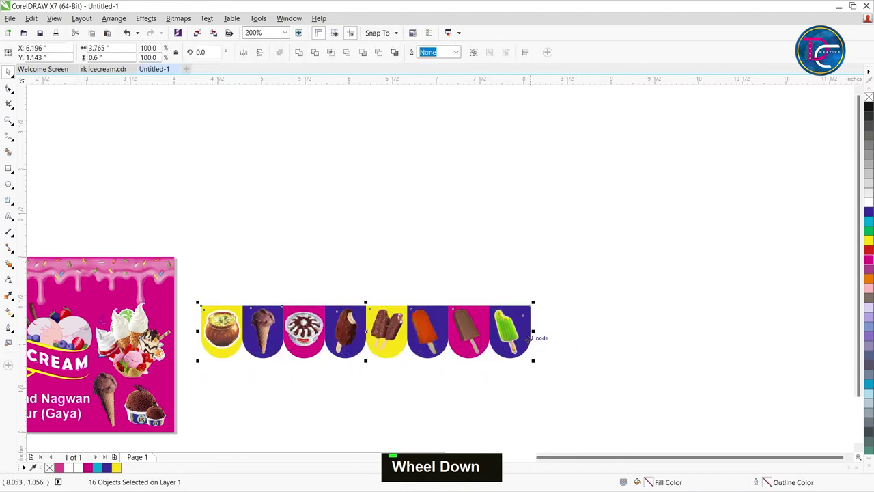
# - Group the pasted scalloped strip and move it under the pink banner's bottom edge
pyautogui.press('ctrl+v')
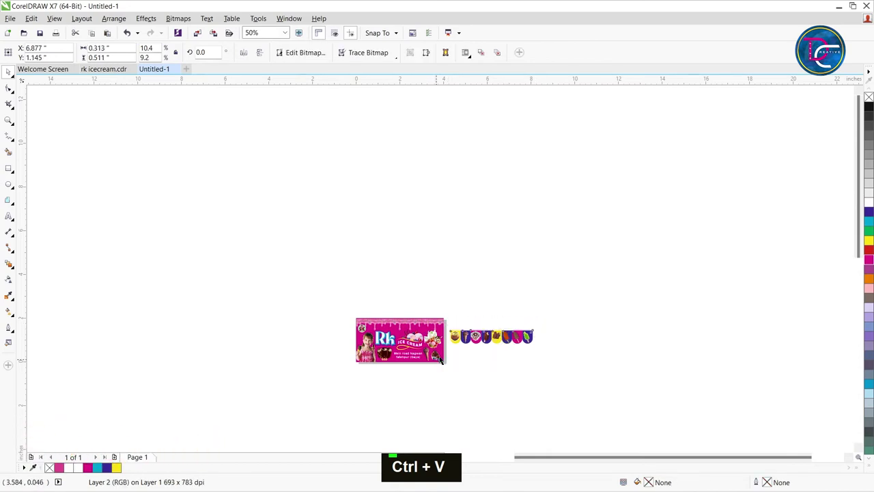
pyautogui.scroll(3)
pyautogui.press('ctrl+g')
pyautogui.scroll(-3)
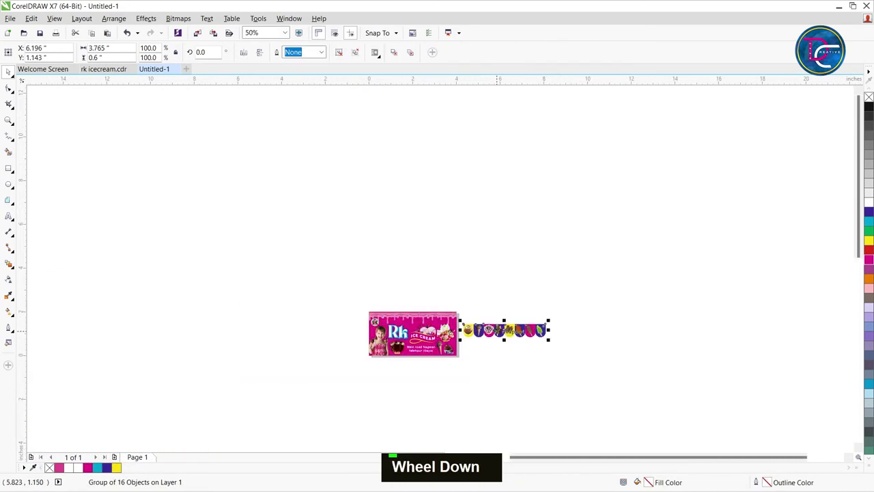
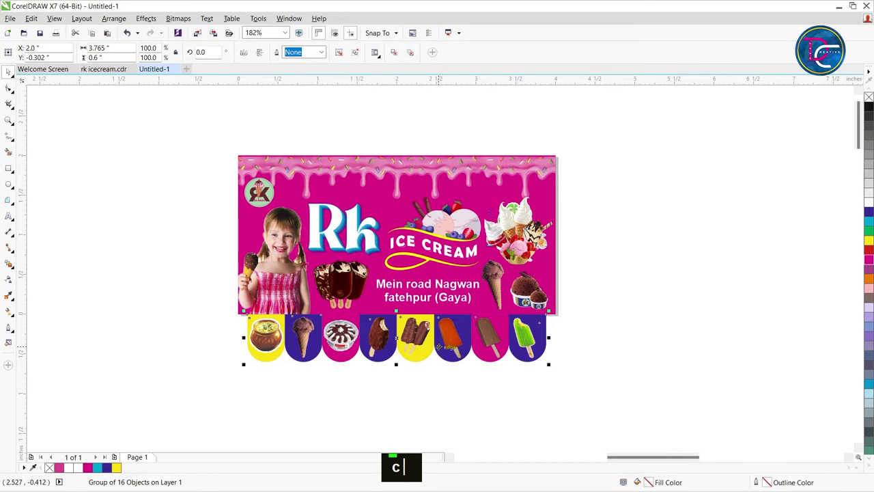
pyautogui.scroll(3)
pyautogui.press('c')
pyautogui.press('c')
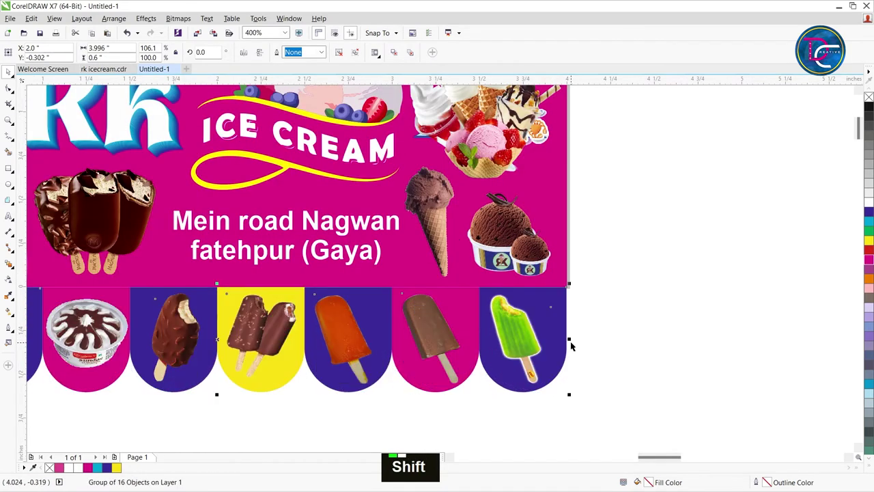
# - Stretch the strip to exactly 4 inches wide to match the banner
pyautogui.scroll(-3)
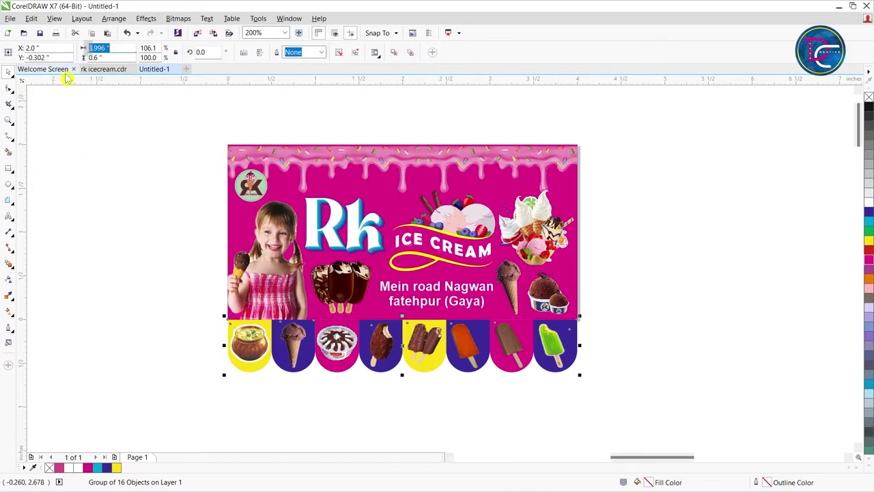
pyautogui.press('4')
pyautogui.press('Return')
pyautogui.click(496, 155)
pyautogui.press('c')
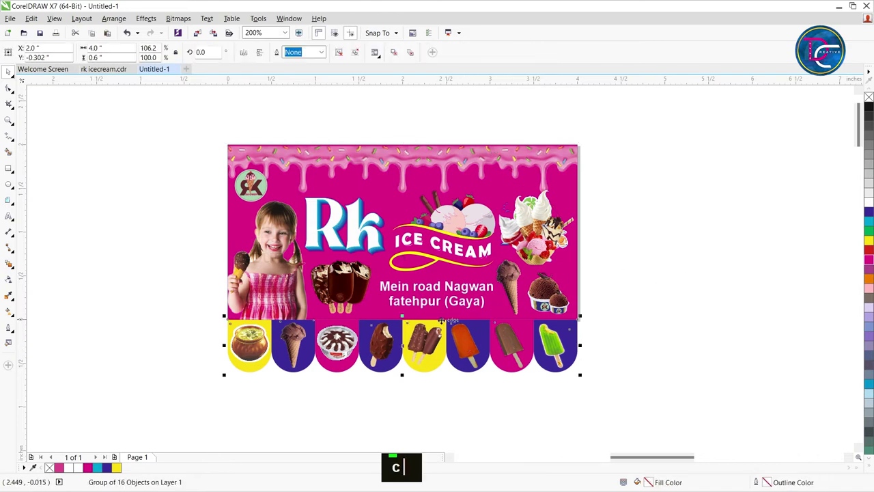
pyautogui.doubleClick(205, 152)
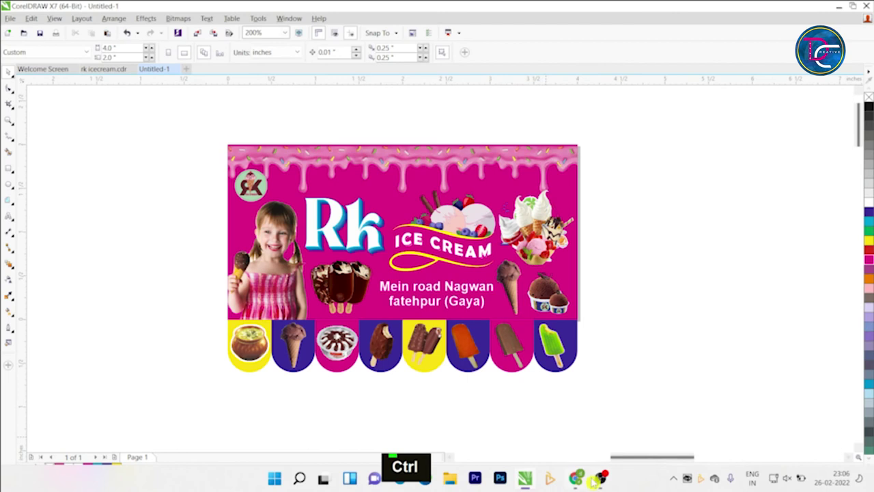
# - Add Page 2 and resize it to 2.5 × 1.5 inches in the property bar
pyautogui.press('2')
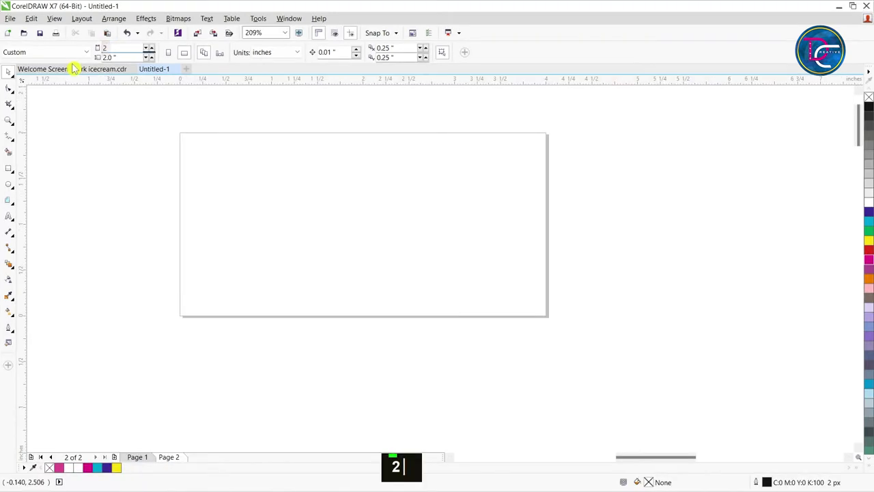
pyautogui.write('2,')
pyautogui.write('5')
pyautogui.press('Tab')
pyautogui.write('2,5')
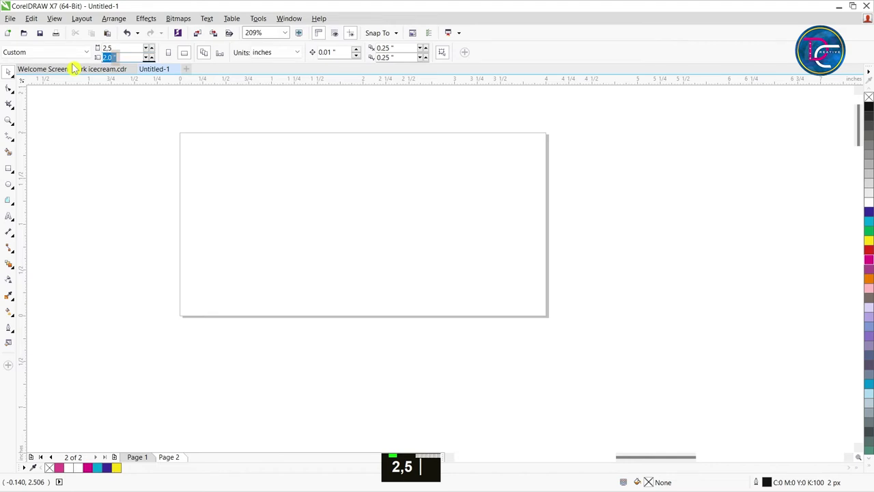
pyautogui.write('1')
pyautogui.write('.')
pyautogui.write('5')
pyautogui.press('Return')
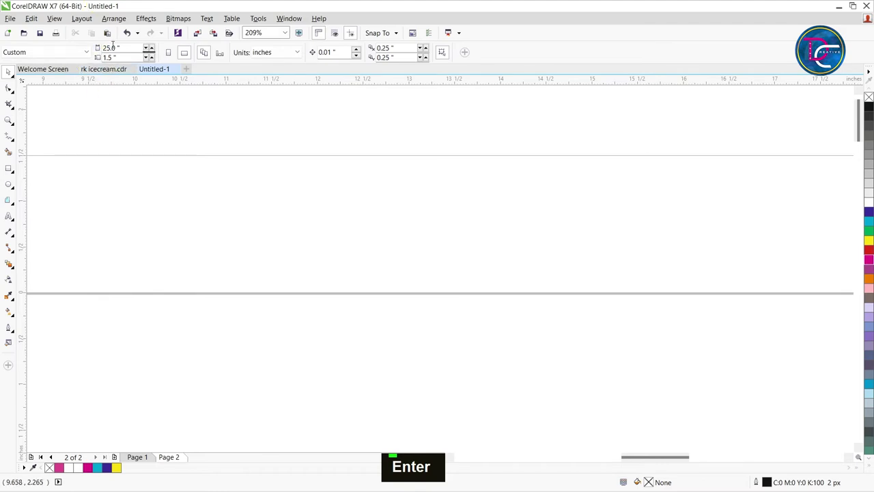
pyautogui.write('2.')
pyautogui.write('5')
pyautogui.press('Return')
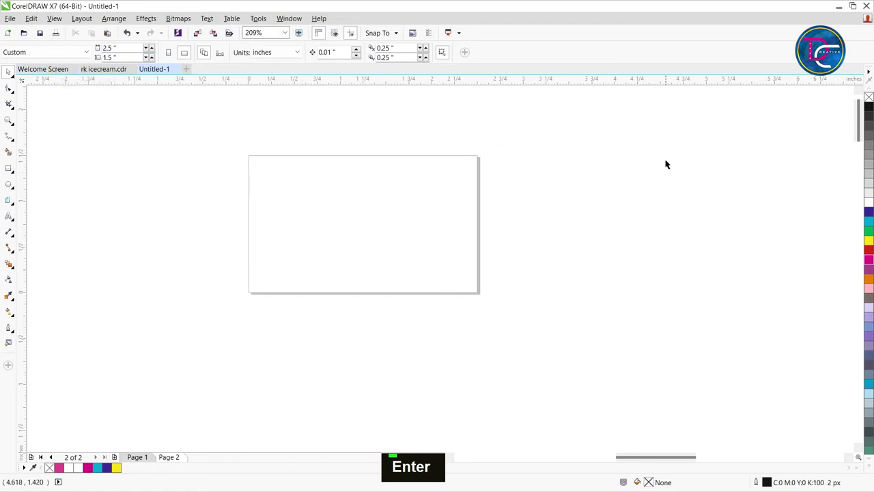
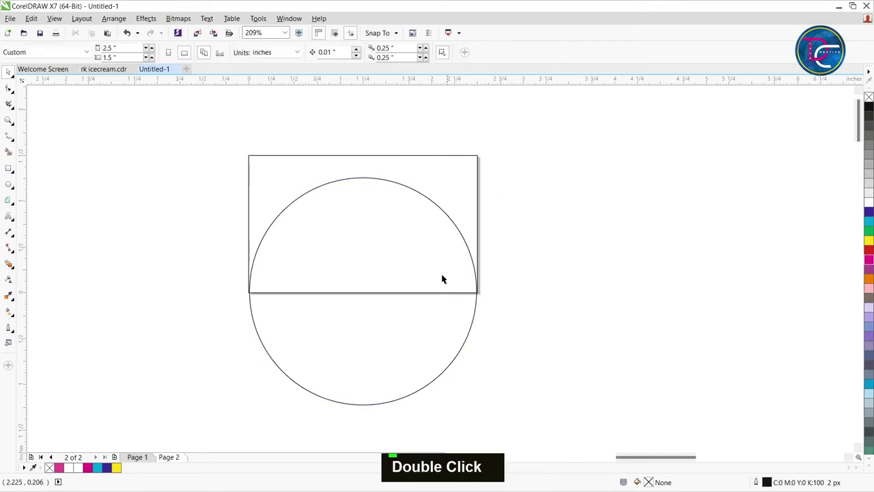
# - Scale the circle to page width on the bottom edge and fill it magenta with no outline
pyautogui.scroll(3)
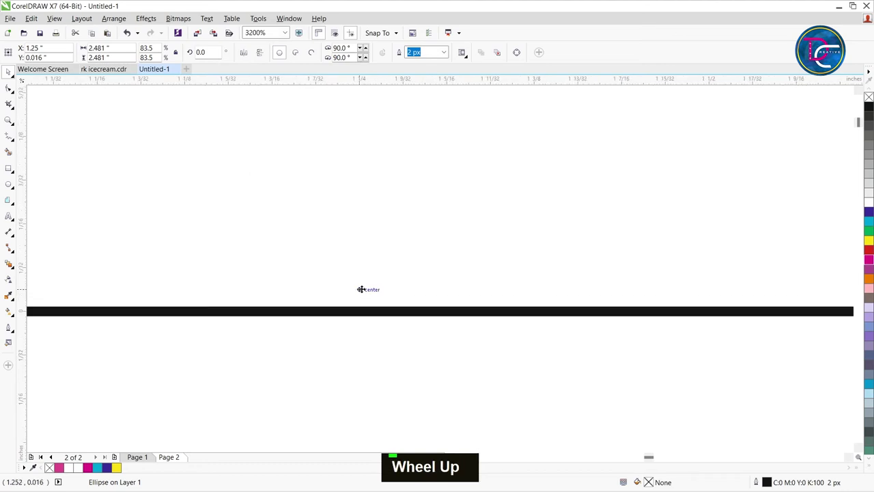
pyautogui.scroll(-3)
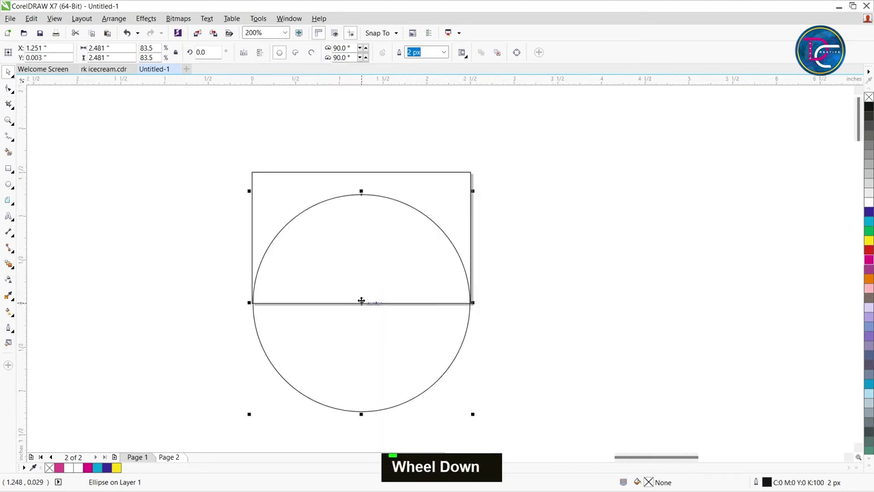
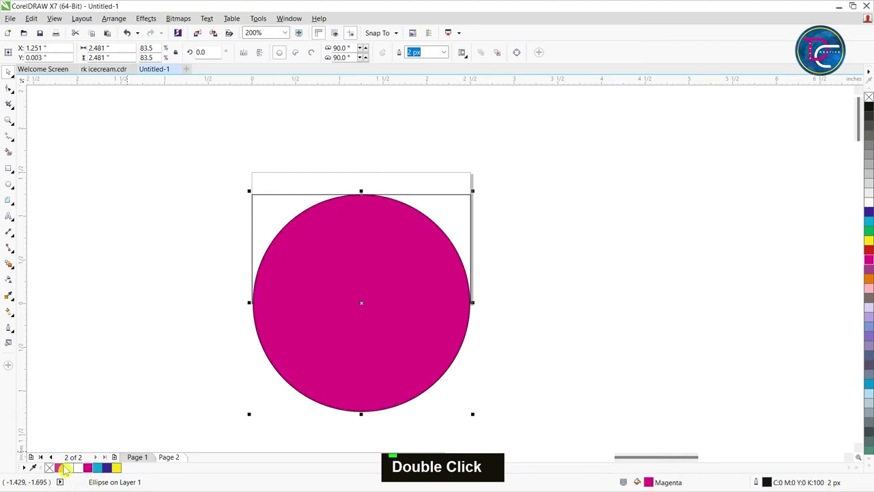
pyautogui.rightClick(56, 470)
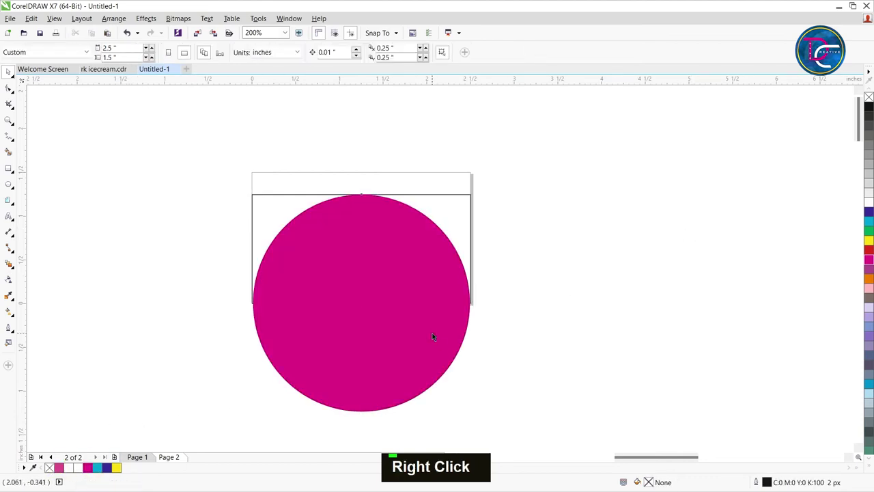
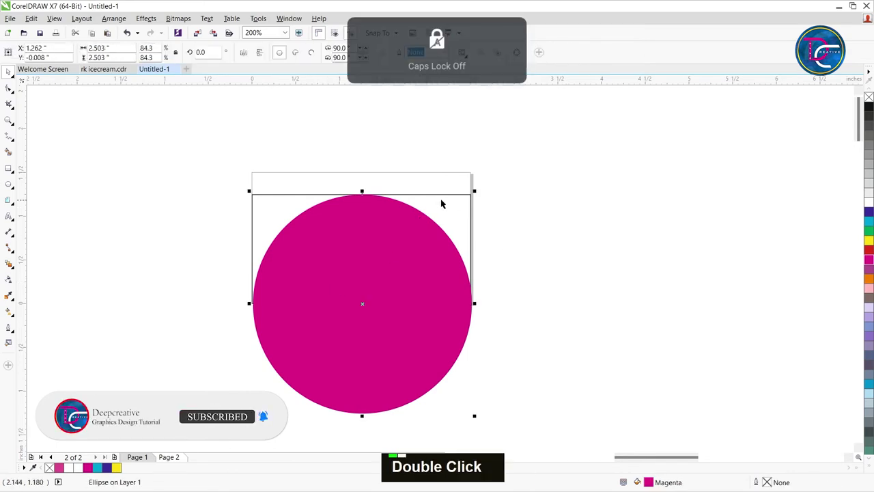
pyautogui.write('c')
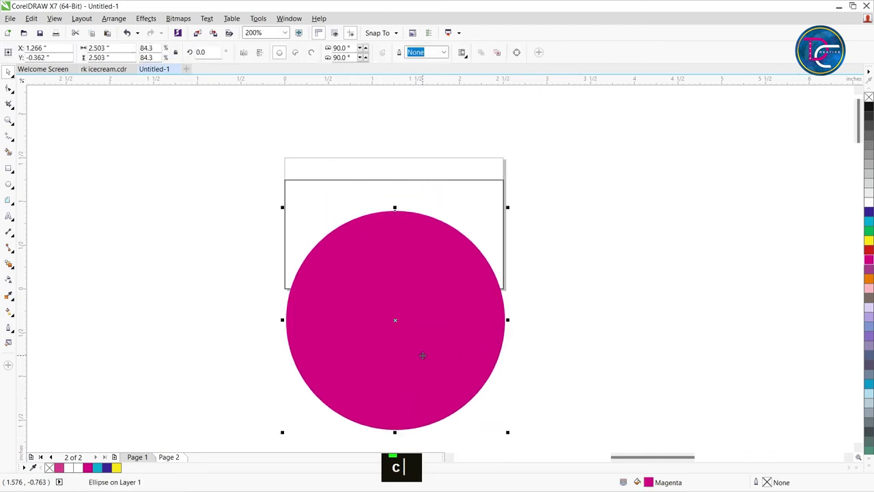
# - Copy the whole finished banner from page 1 and paste it onto page 2
pyautogui.write('w')
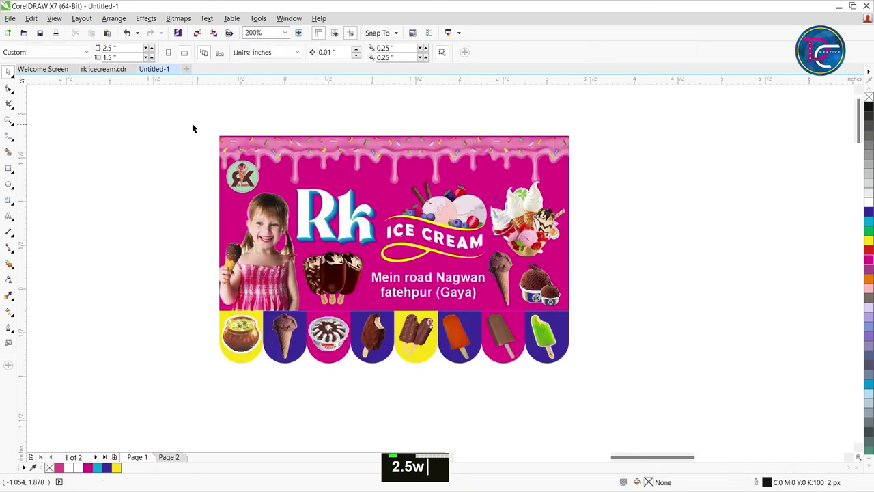
pyautogui.press('ctrl+g')
pyautogui.press('ctrl+c')
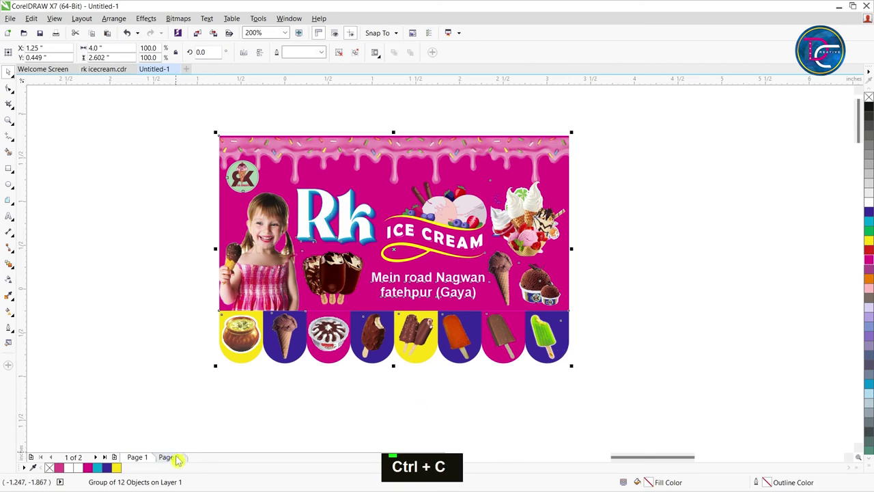
pyautogui.press('ctrl+v')
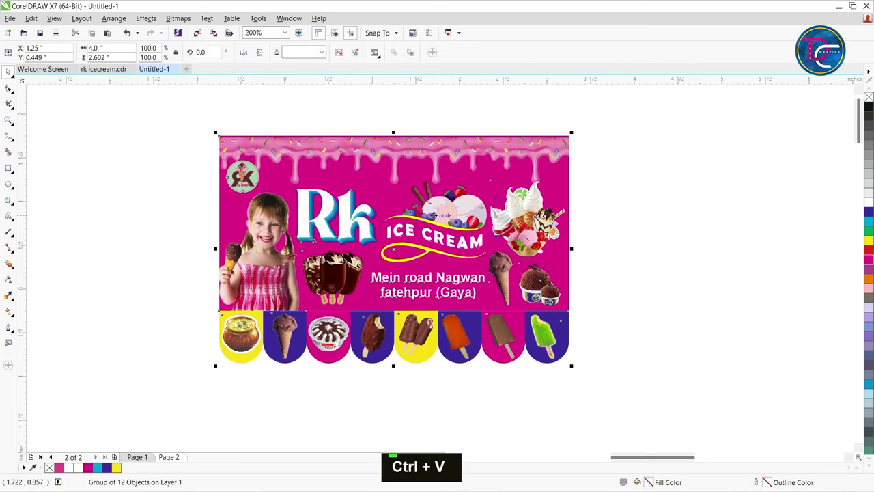
pyautogui.scroll(-3)
# - Ungroup the banner copy and place the girl-with-ice-cream photo at the half-dome's lower left
pyautogui.press('z')
pyautogui.press('ctrl+space')
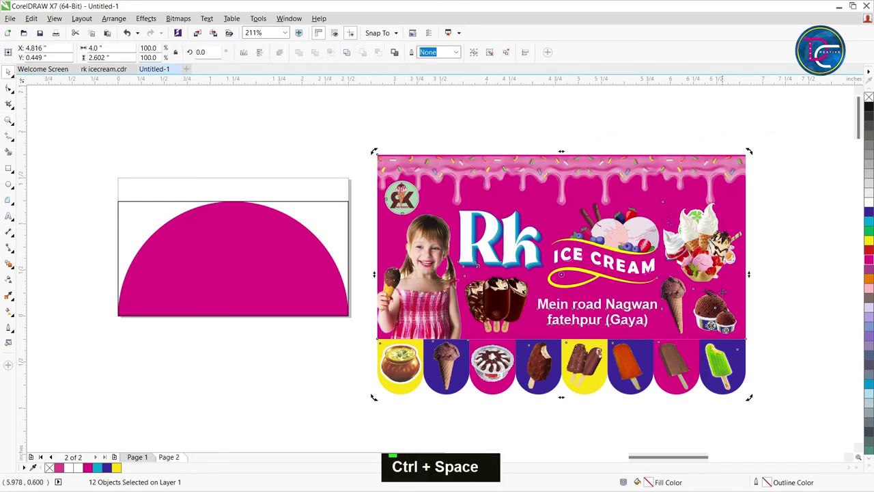
pyautogui.click(509, 317)
pyautogui.click(509, 316)
pyautogui.press('ctrl+c')
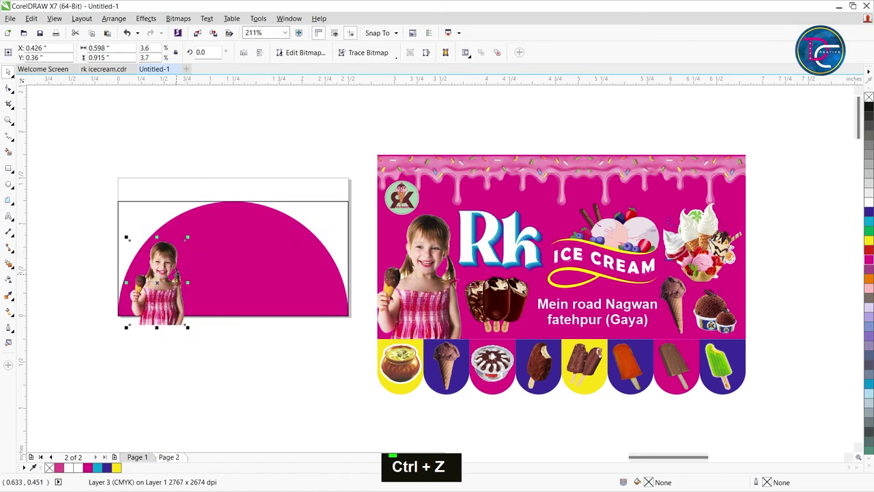
pyautogui.press('w')
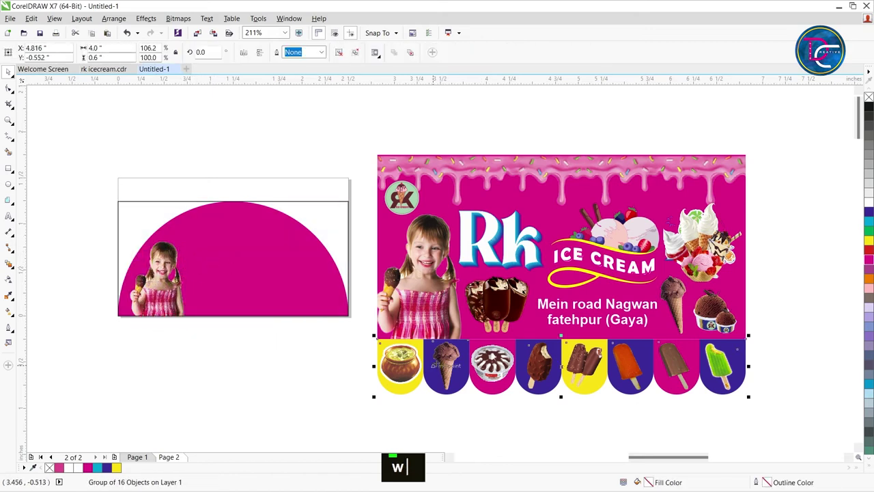
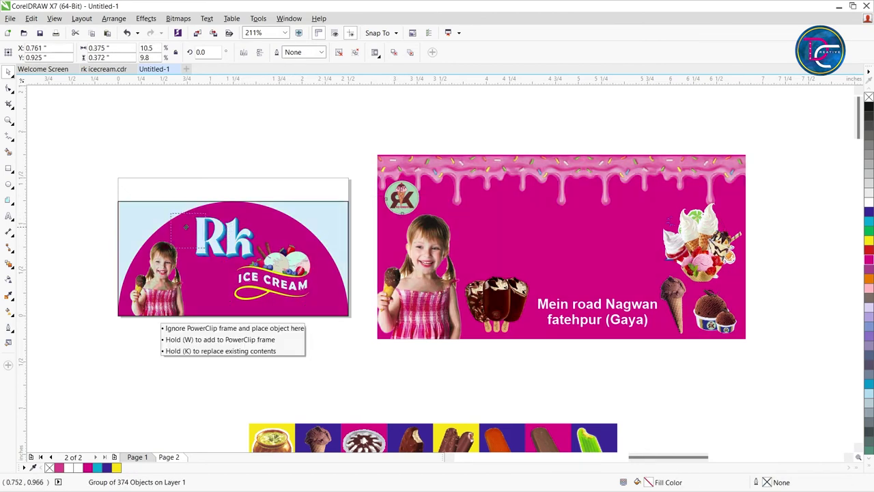
# - Duplicate the pink sprinkled drip strip and clip it along the top of the half-dome
pyautogui.scroll(3)
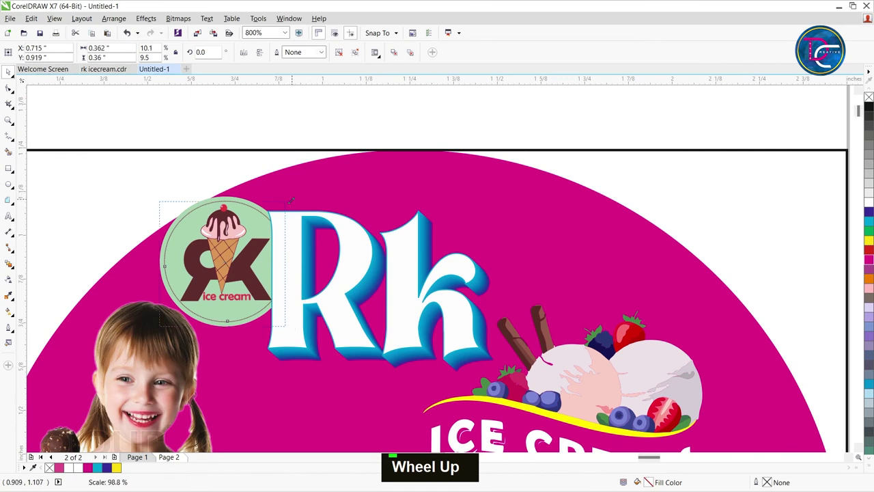
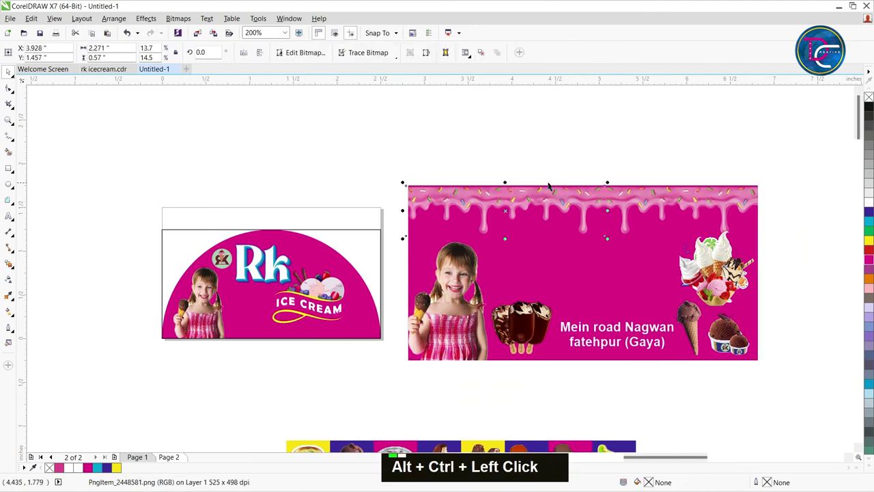
pyautogui.press('ctrl+c')
pyautogui.click(486, 162)
pyautogui.press('ctrl+v')
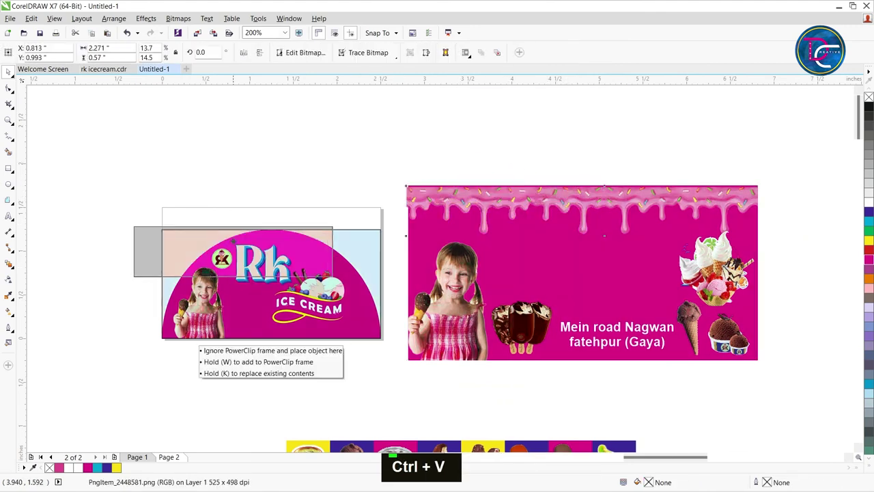
pyautogui.write('w')
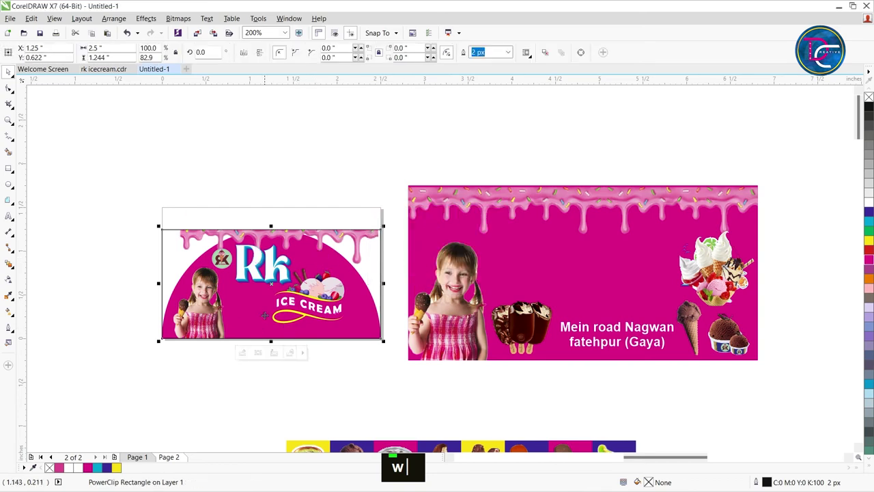
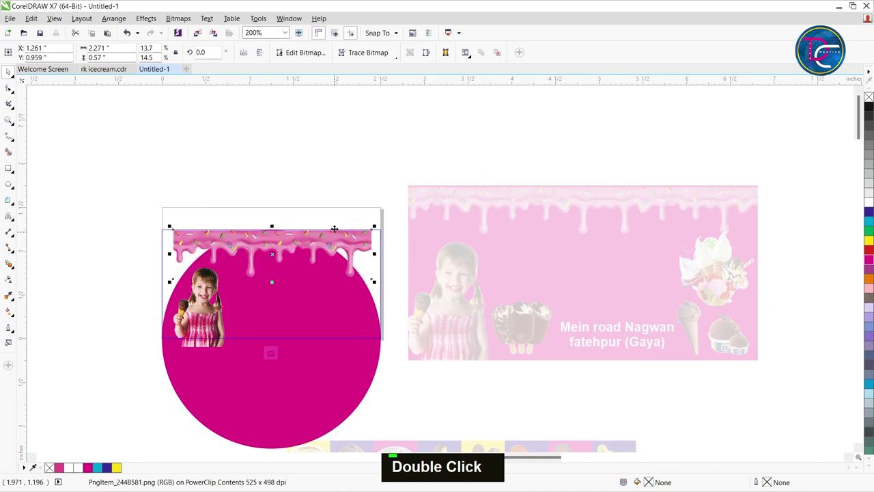
pyautogui.write('w')
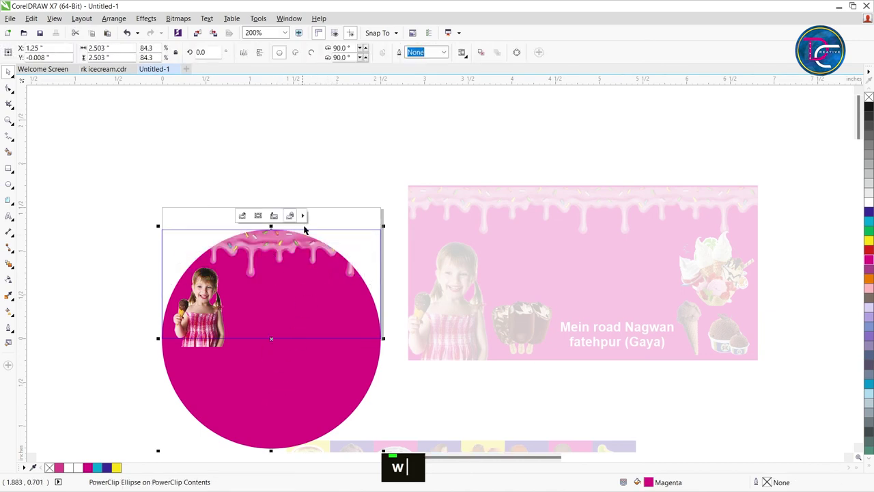
# - Finish the dome's clip edit and move the ice cream cups and chocolate bars into it
pyautogui.click(358, 166)
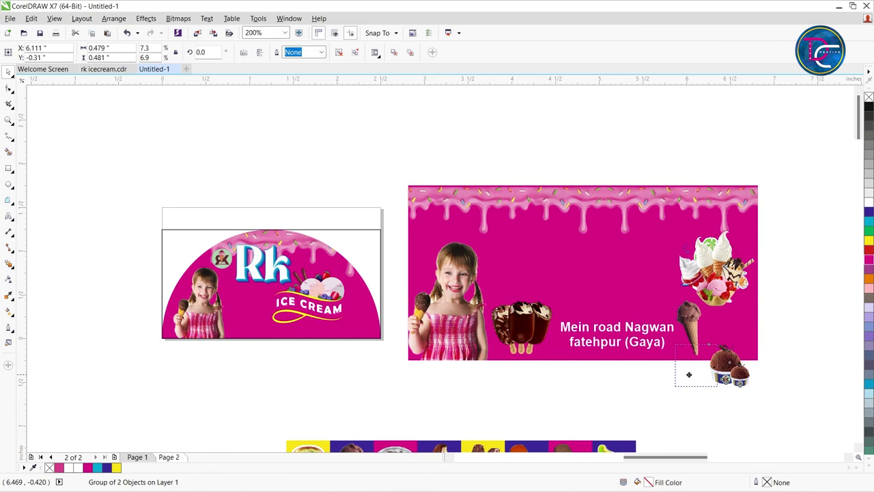
pyautogui.scroll(3)
pyautogui.scroll(-3)
pyautogui.doubleClick(531, 346)
pyautogui.scroll(3)
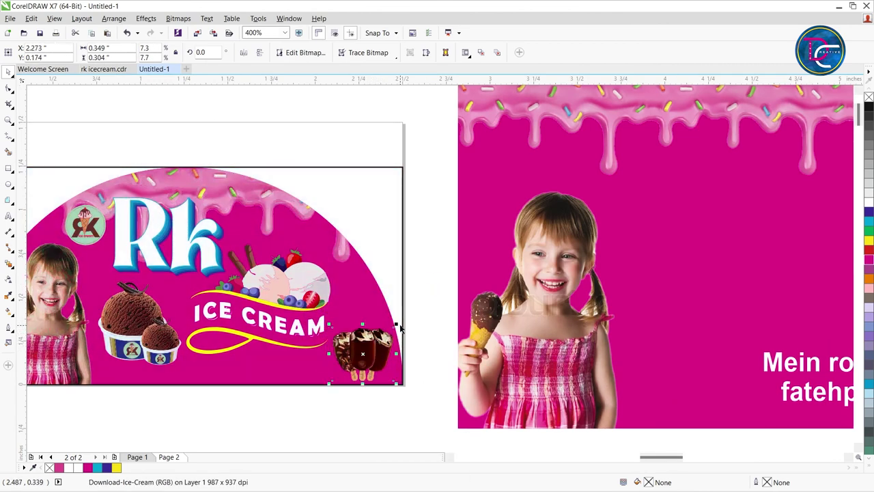
pyautogui.scroll(-3)
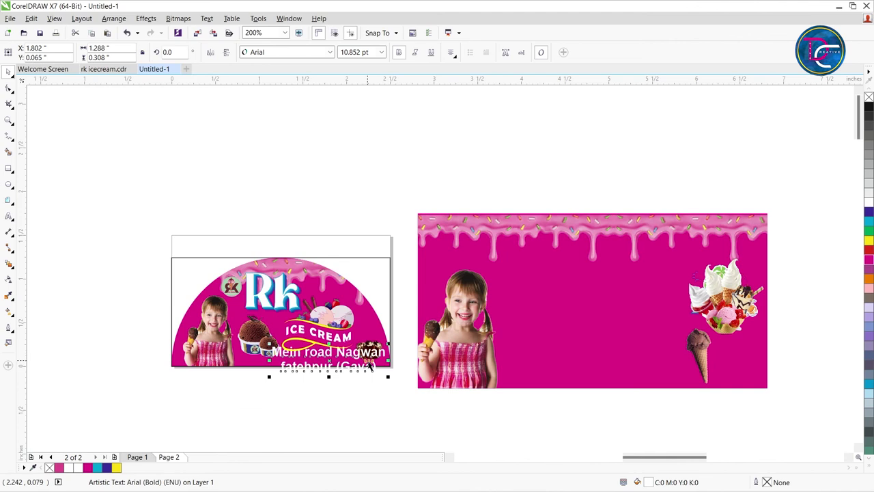
# - Bring the address text and chocolate cone into the half-dome, scaled to fit
pyautogui.scroll(3)
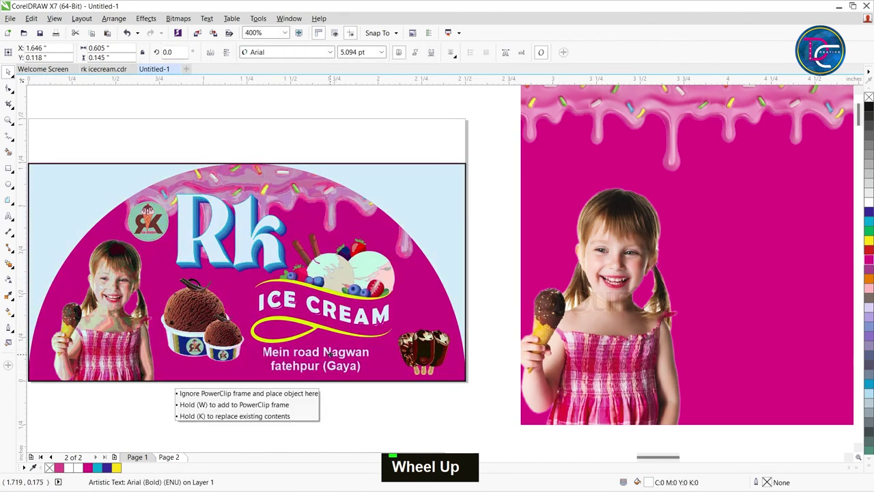
pyautogui.scroll(-3)
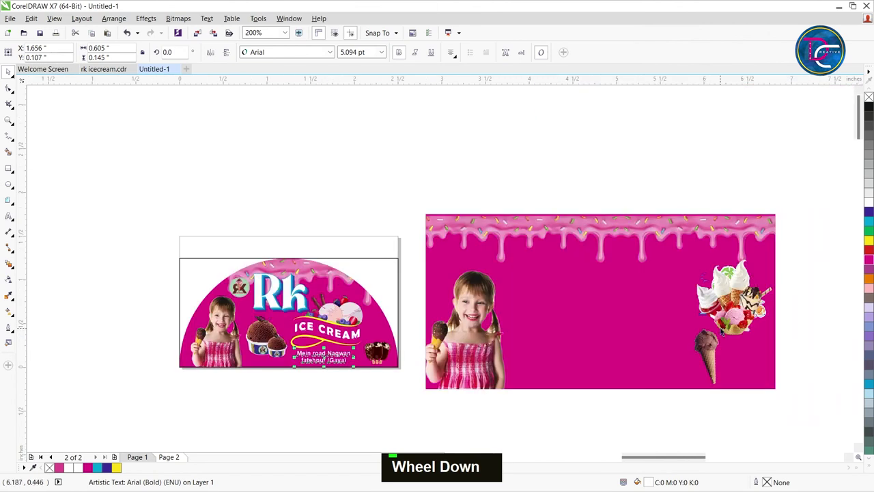
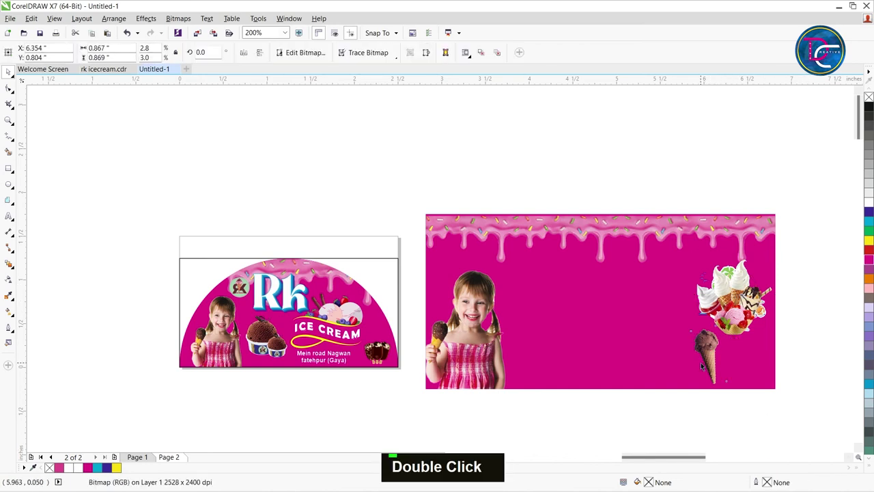
pyautogui.scroll(3)
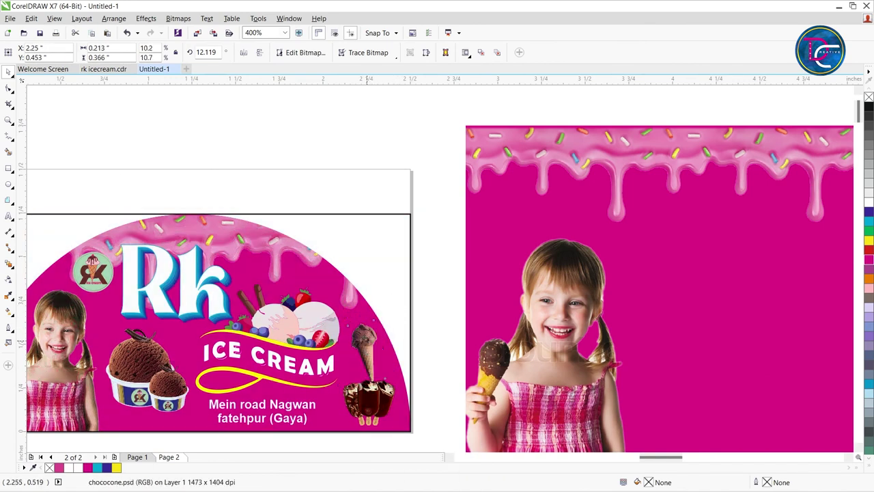
pyautogui.scroll(-3)
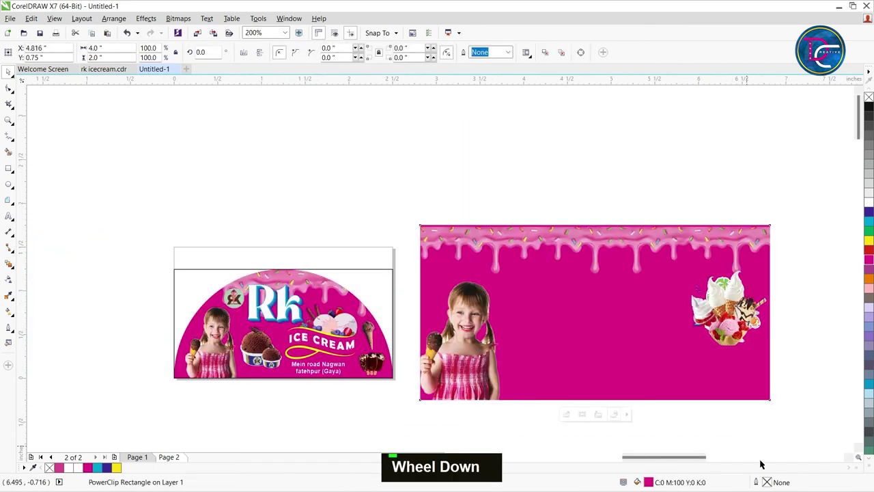
# - Select the scalloped ice-cream strip group and zoom in on it
pyautogui.press('Delete')
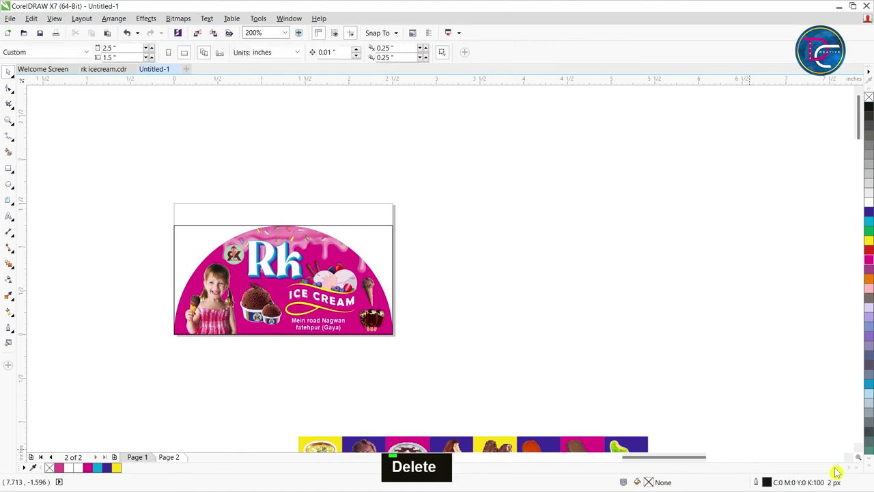
pyautogui.scroll(-3)
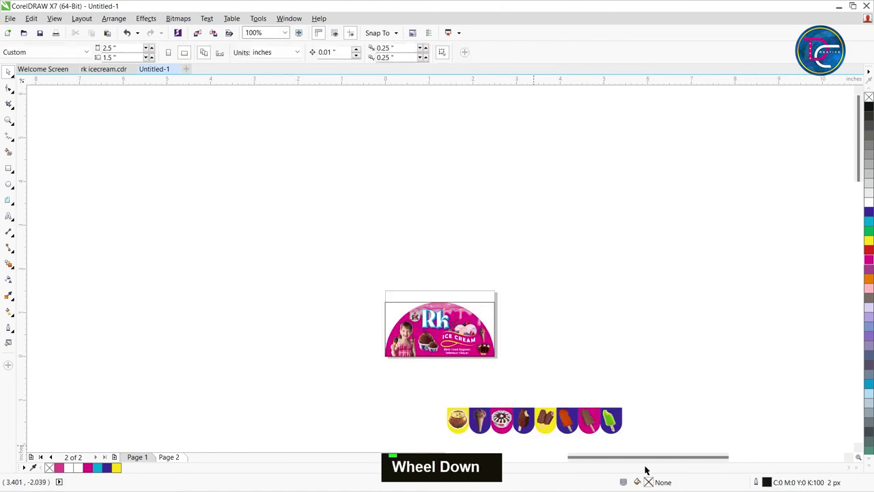
pyautogui.press('ctrl+v')
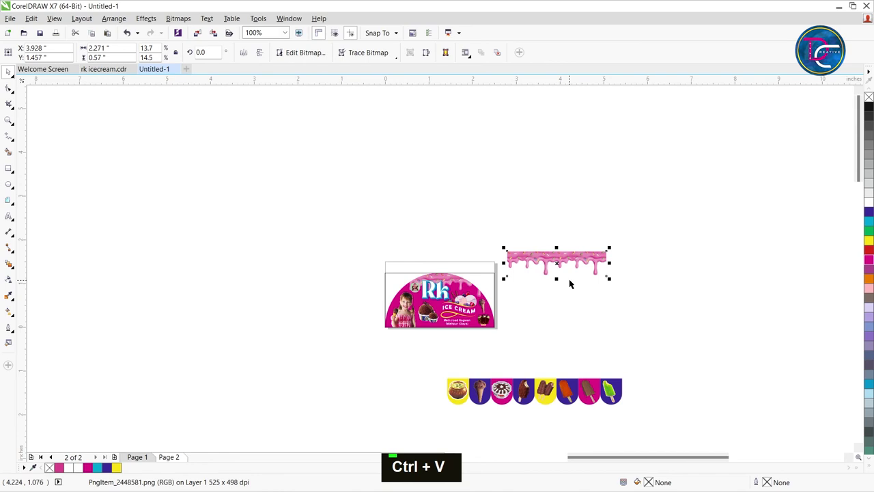
pyautogui.press('End')
pyautogui.press('ctrl+z')
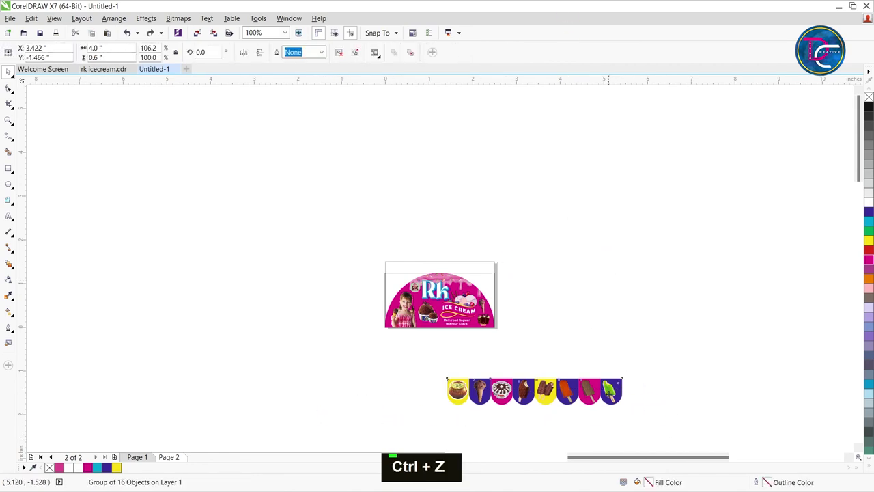
pyautogui.press('z')
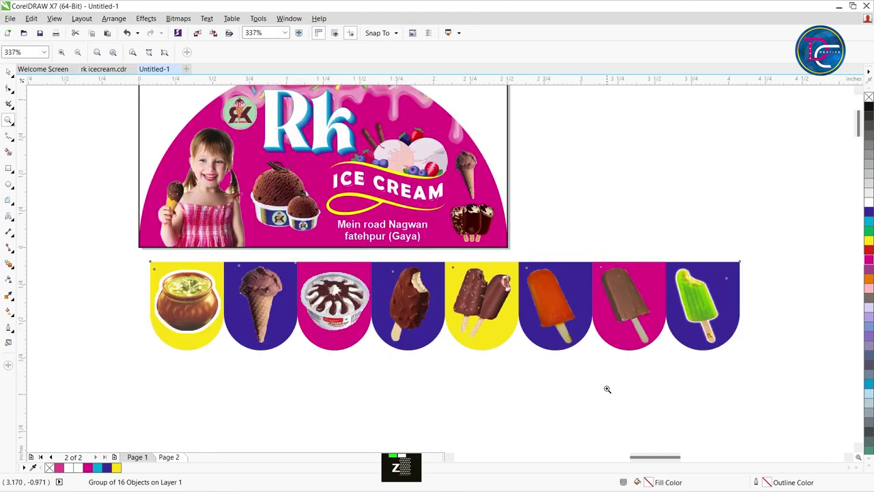
# - Attach the strip under the half-dome and narrow it to 2.5 inches wide
pyautogui.press('ctrl+space')
pyautogui.press('ctrl+g')
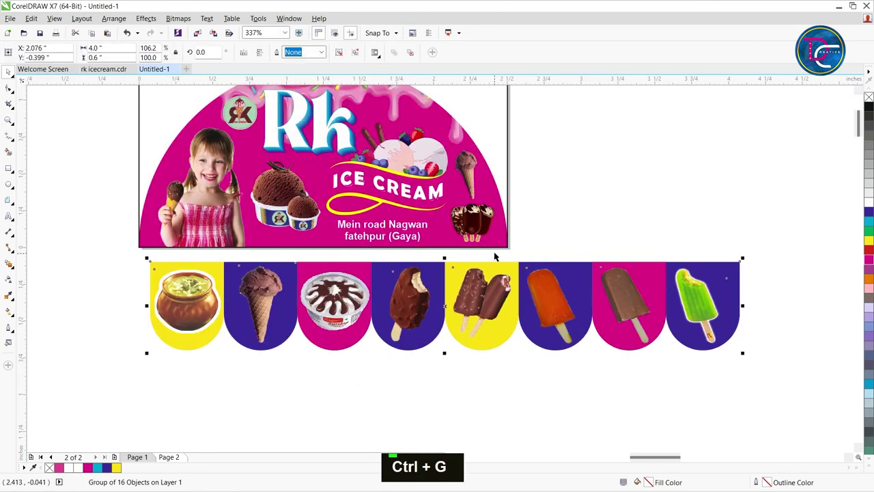
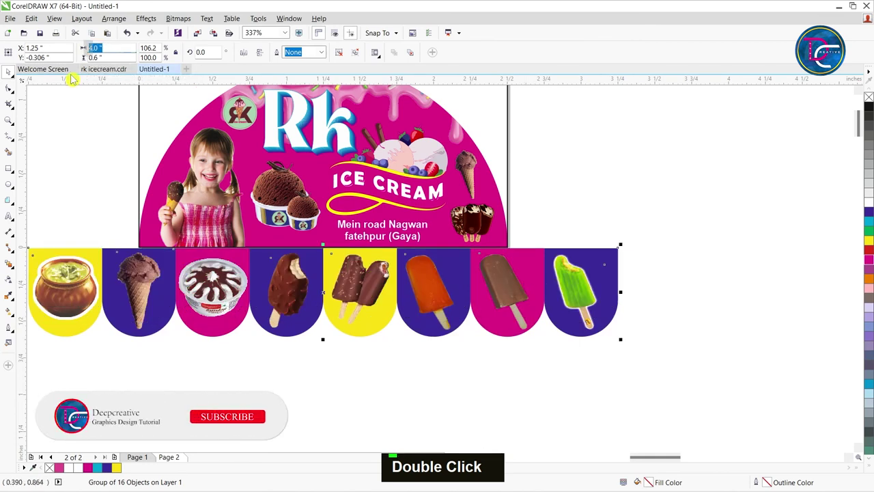
pyautogui.write('2.5')
pyautogui.press('Return')
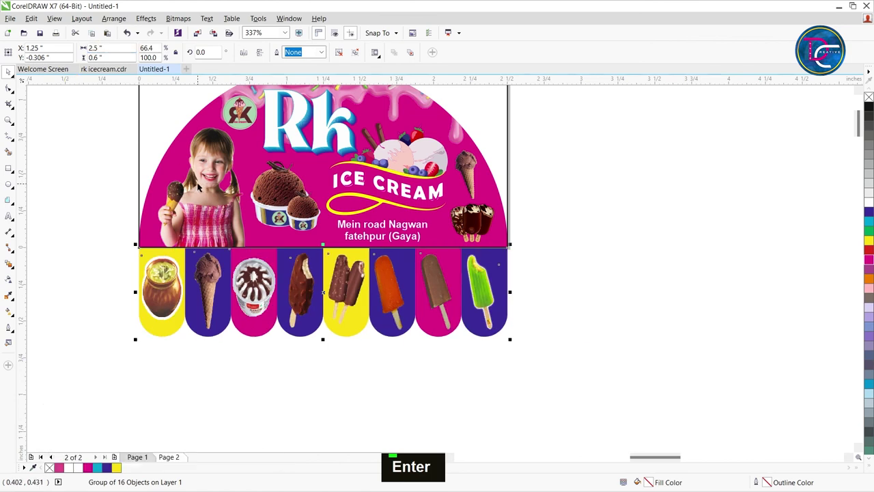
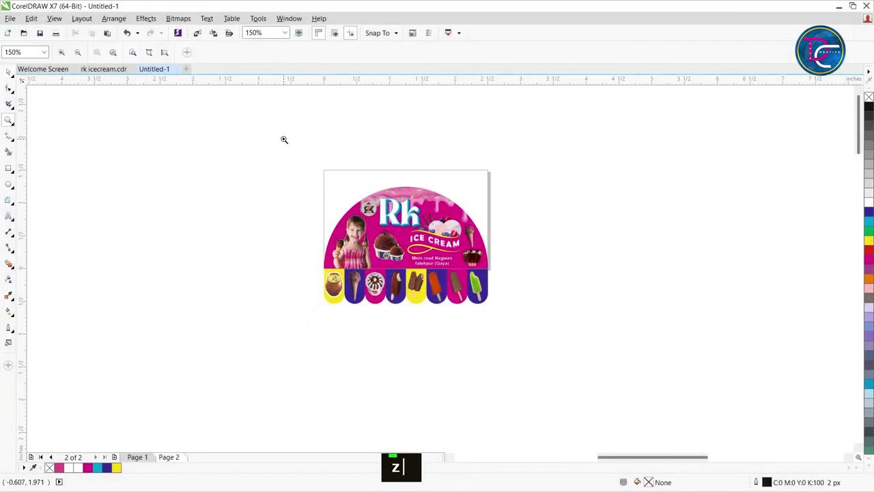
# - Group the whole half-dome design into a single object
pyautogui.press('ctrl+space')
pyautogui.click(637, 294)
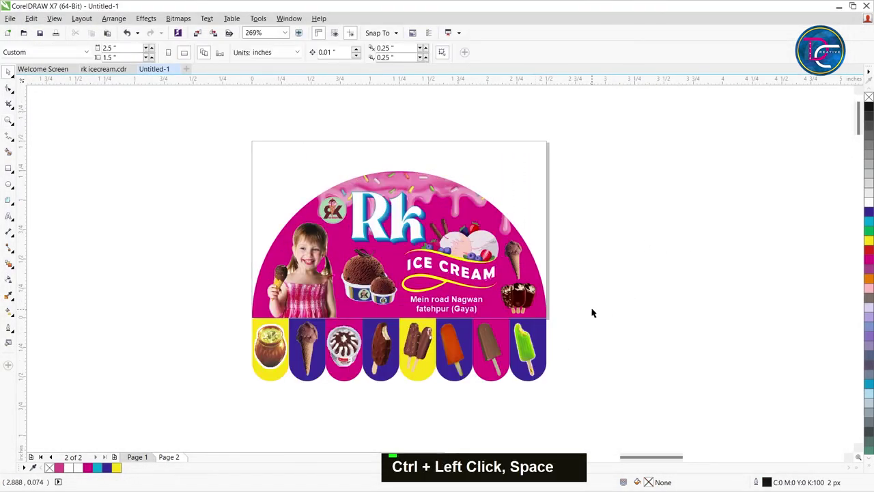
pyautogui.scroll(-3)
pyautogui.press('ctrl+space')
pyautogui.press('ctrl+space')
pyautogui.click(570, 222)
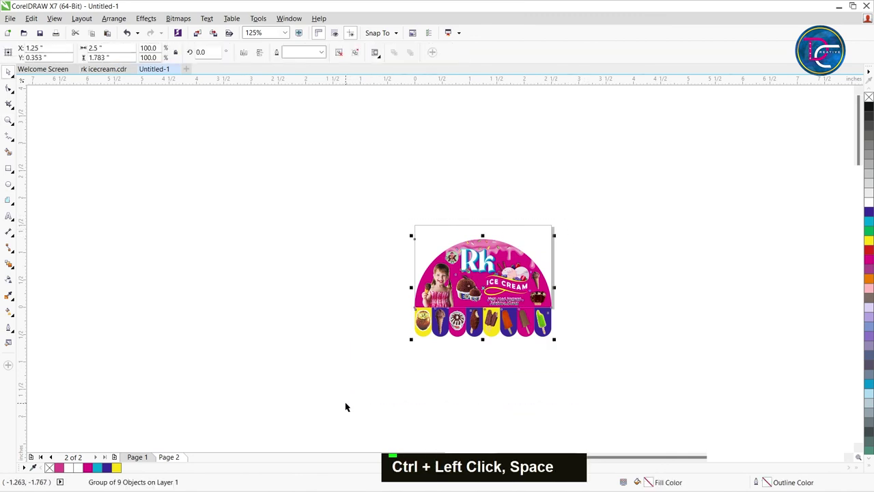
# - Set the dome beside the large banner and show both in full-screen preview
pyautogui.press('ctrl+c')
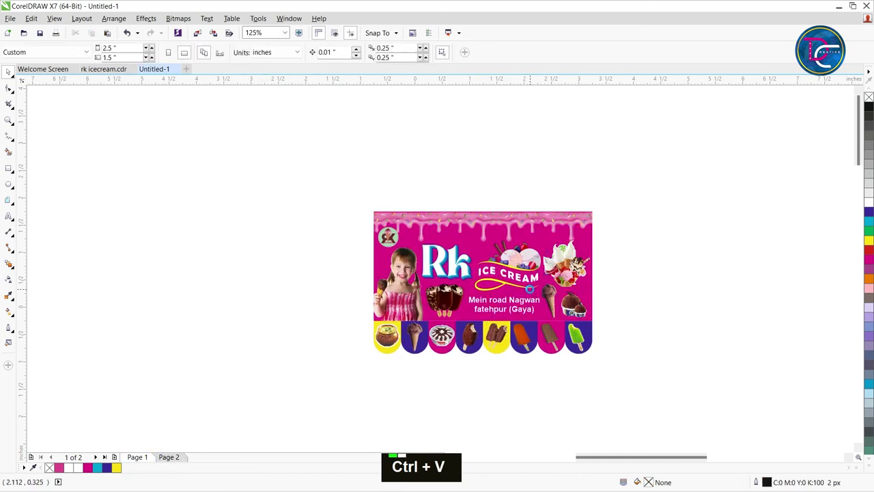
pyautogui.scroll(-3)
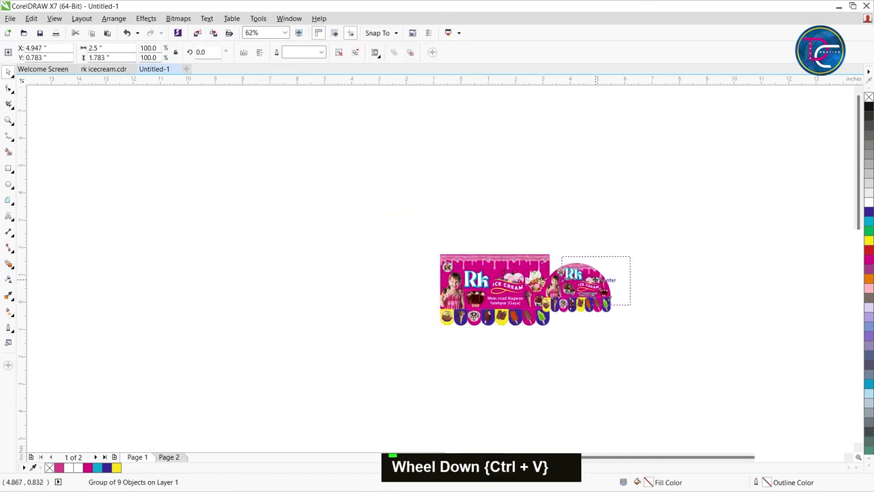
pyautogui.press('z')
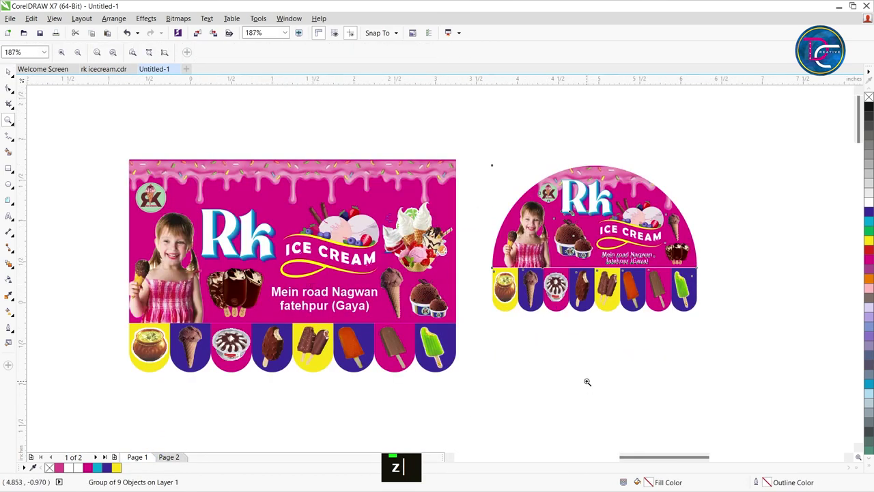
pyautogui.press('ctrl+space')
pyautogui.rightClick(536, 354)
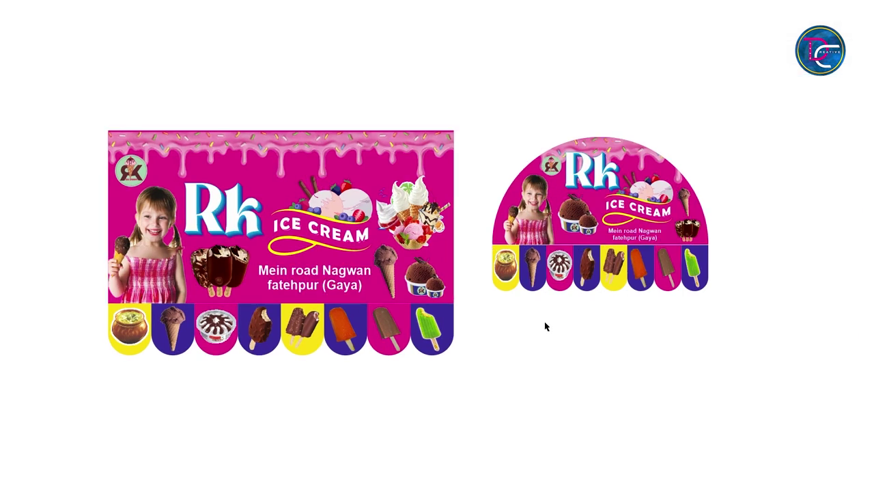